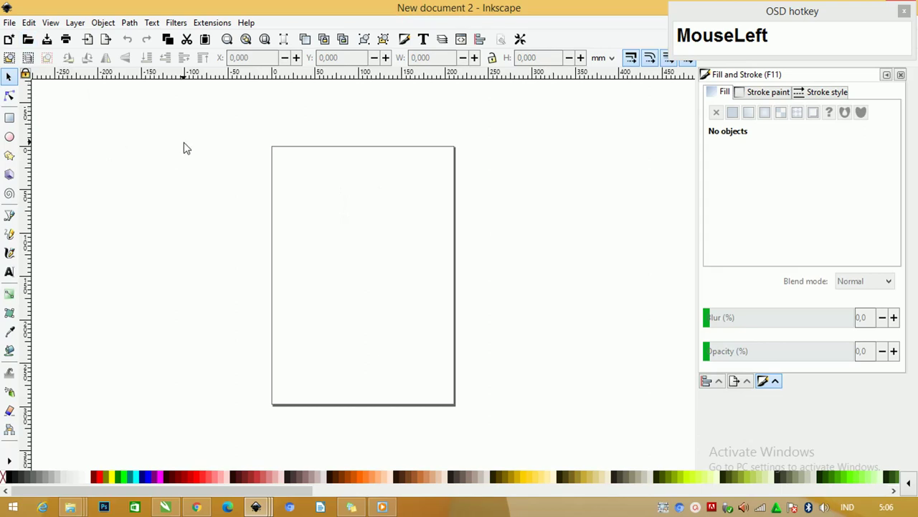
Bring up Document Properties and reach the display-units choice.
key("Tab")
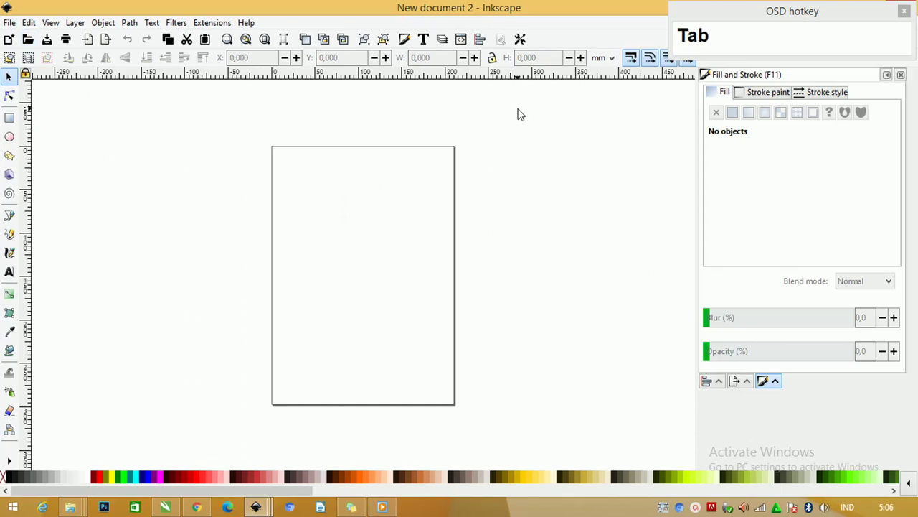
left_click_drag(10, 25, 186, 273)
Set units to cm and a custom 30 × 10 cm landscape page, then close the dialog.
left_click(186, 273)
left_click(186, 274)
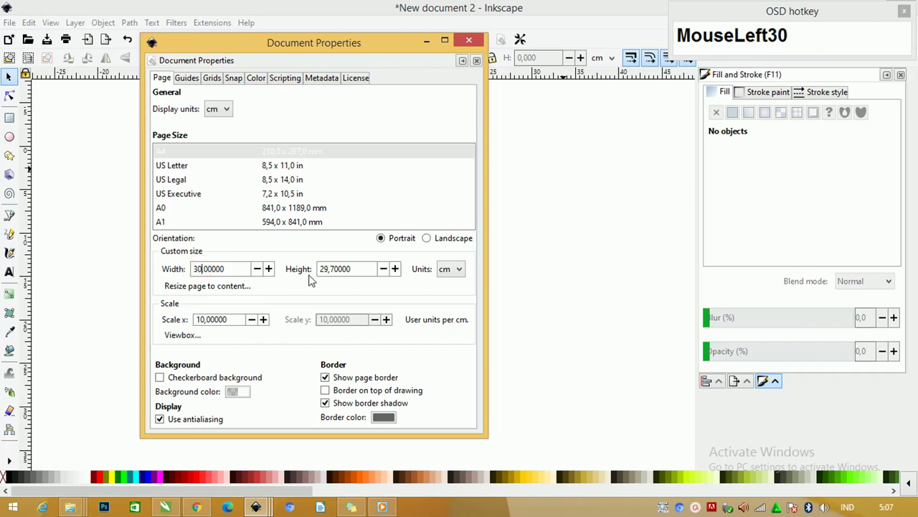
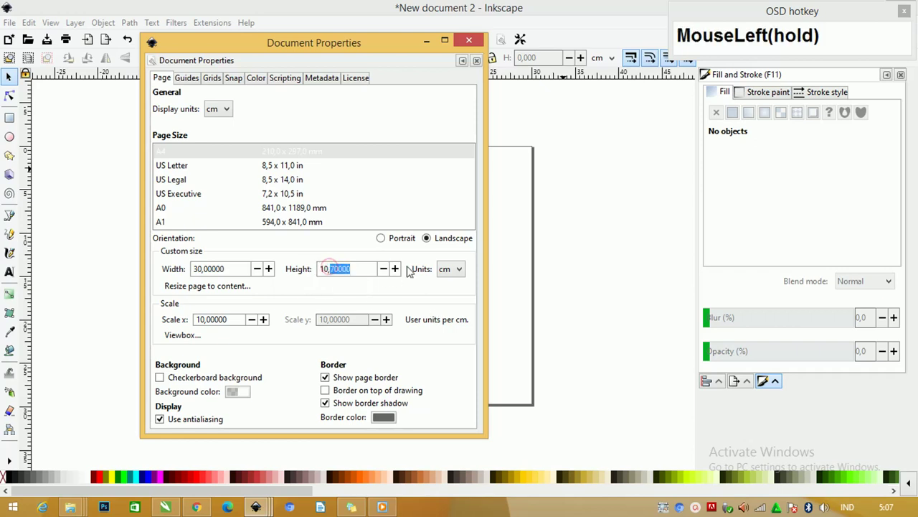
key("BackSpace")
scroll("down", 3)
left_click(472, 44)
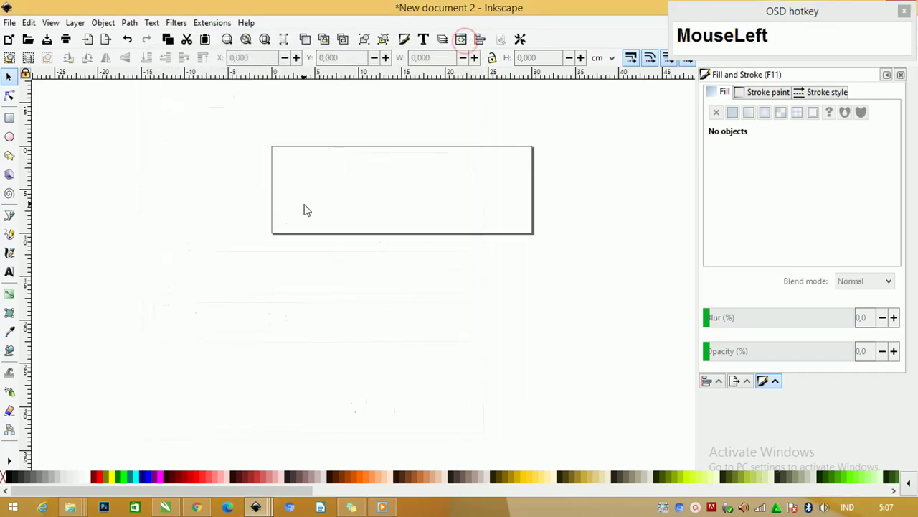
Draw a page-covering rectangle filled 2f2519ff and note the colour code on canvas.
scroll("up", 3)
scroll("up", 3)
scroll("down", 3)
scroll("up", 3)
left_click_drag(13, 123, 229, 180)
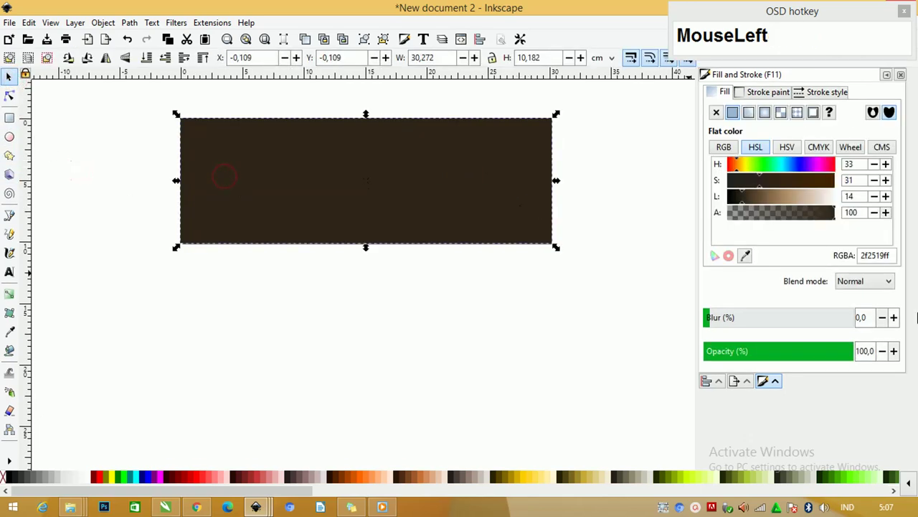
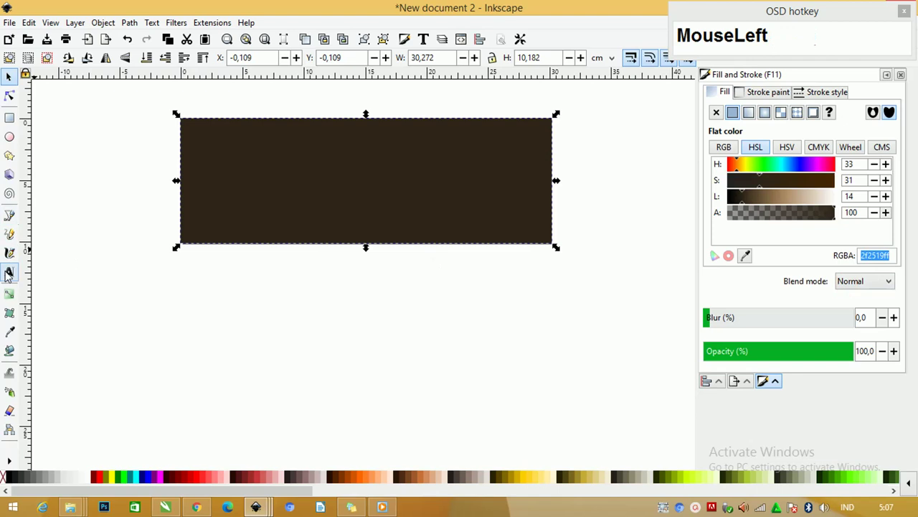
key("ctrl+v")
left_click(8, 82)
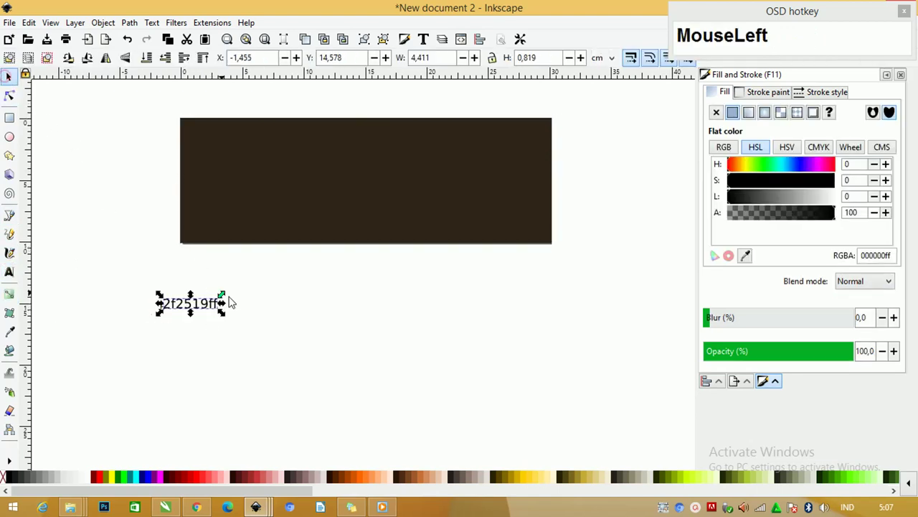
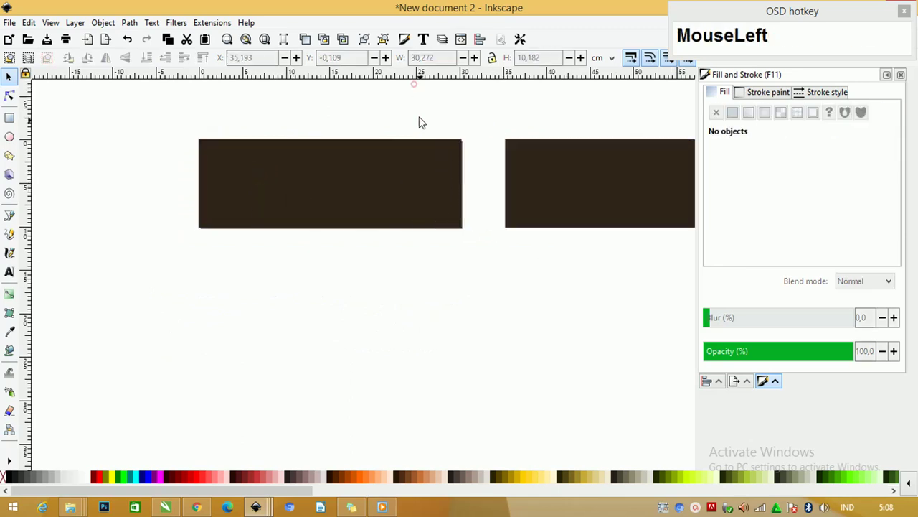
In the Vidio 4 folder select the latte photo together with kayu.png.
left_click(396, 164)
scroll("down", 3)
scroll("up", 3)
left_click(74, 506)
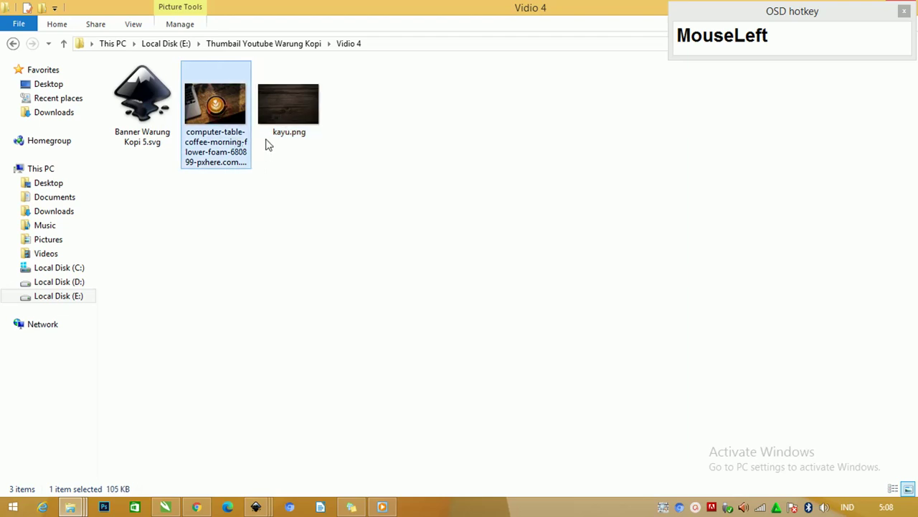
Drag both selected images from File Explorer into the Inkscape document.
left_click_drag(297, 105, 355, 364)
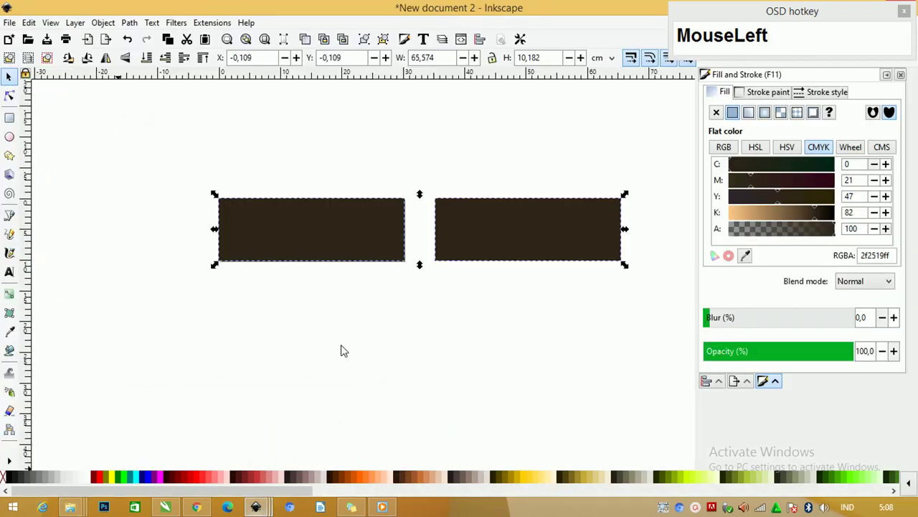
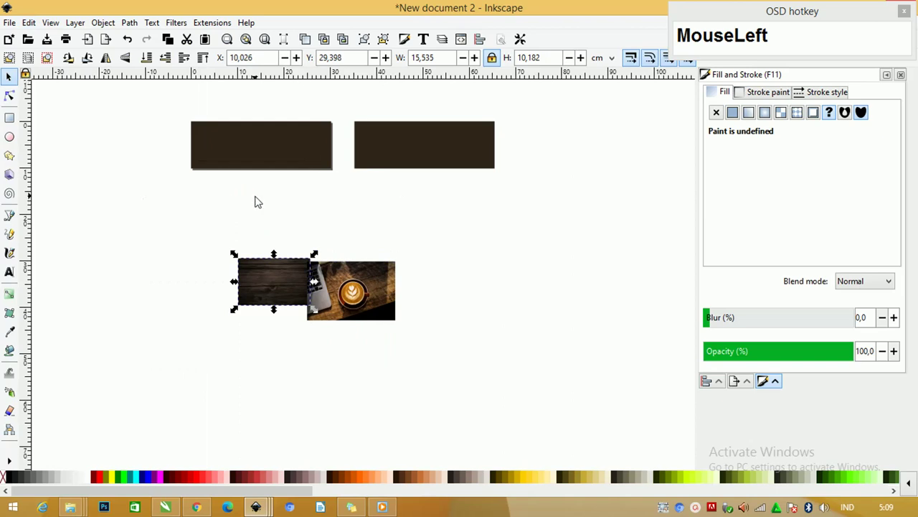
Give the wood texture the brown rectangle's width via Paste Size and align them.
key("ctrl+z")
left_click(35, 30)
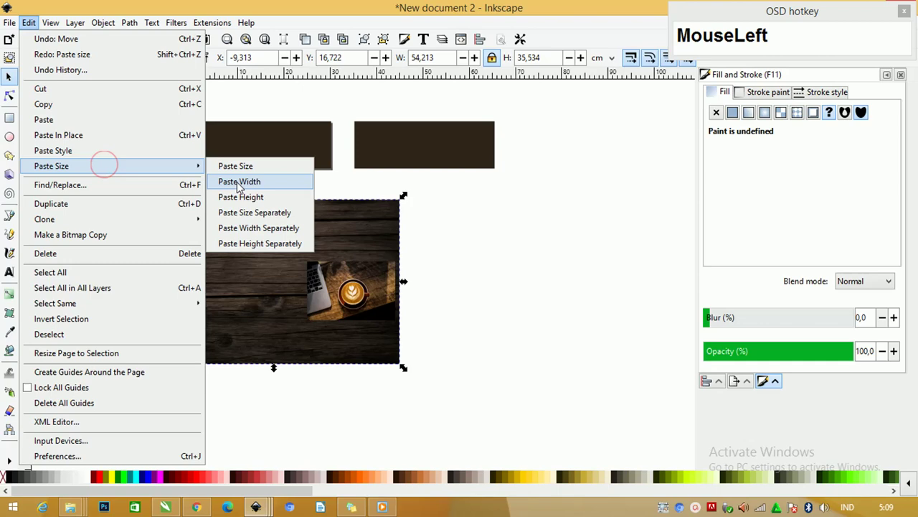
left_click(258, 143)
type("ce")
scroll("up", 3)
scroll("up", 3)
left_click(264, 183)
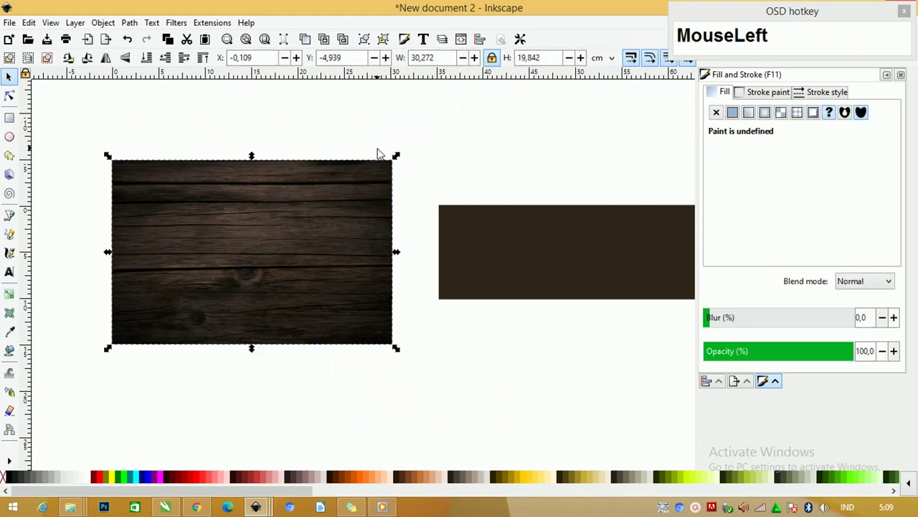
key("ctrl+z")
Paste the rectangle over the wood texture and Set Clip to the banner shape.
right_click(342, 218)
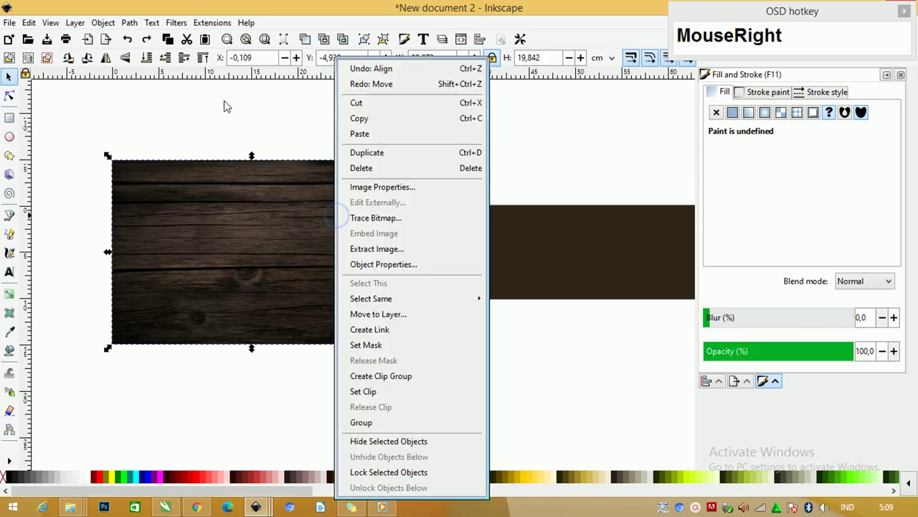
left_click(155, 63)
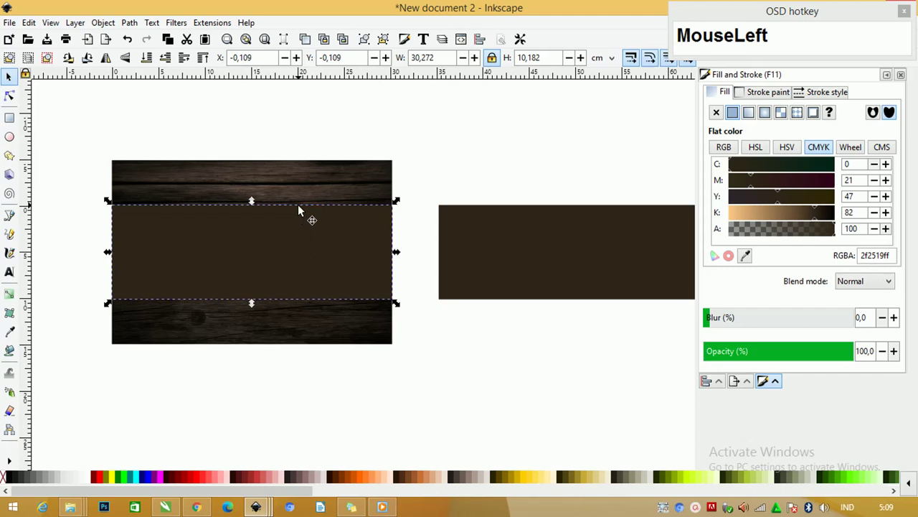
left_click_drag(307, 188, 304, 191)
key("ctrl+z")
right_click(297, 189)
left_click(353, 397)
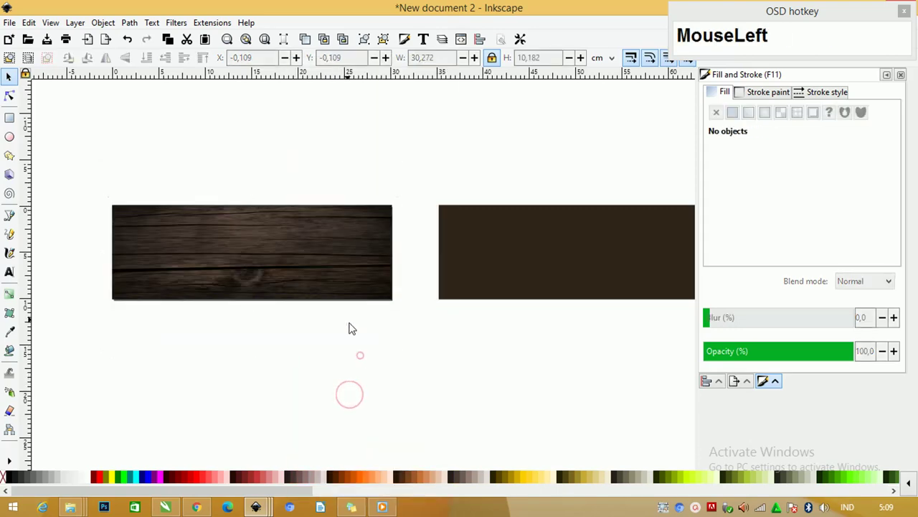
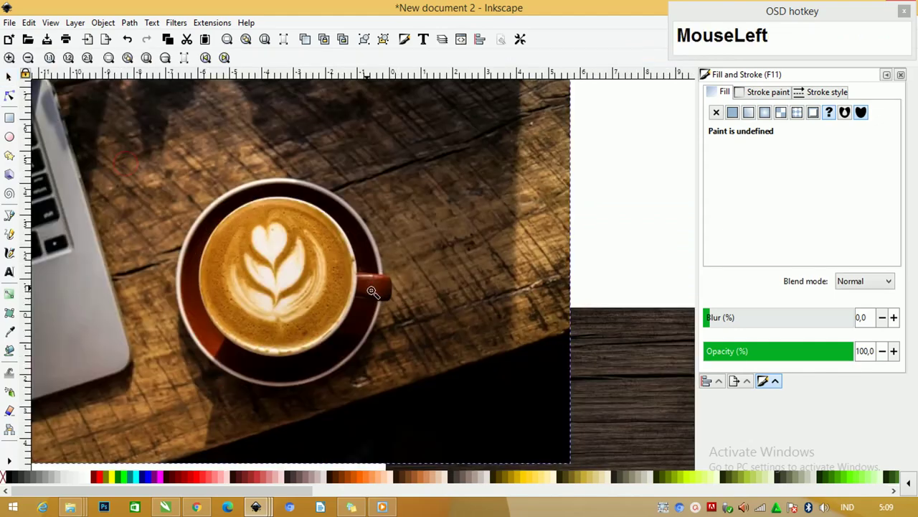
Zoom onto the latte cup, select the photo and switch to the Ellipse tool.
scroll("down", 3)
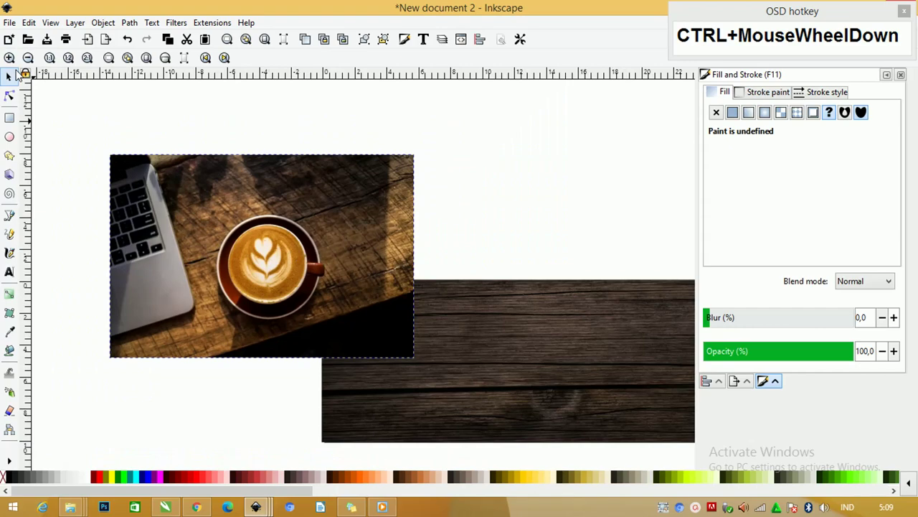
left_click(15, 79)
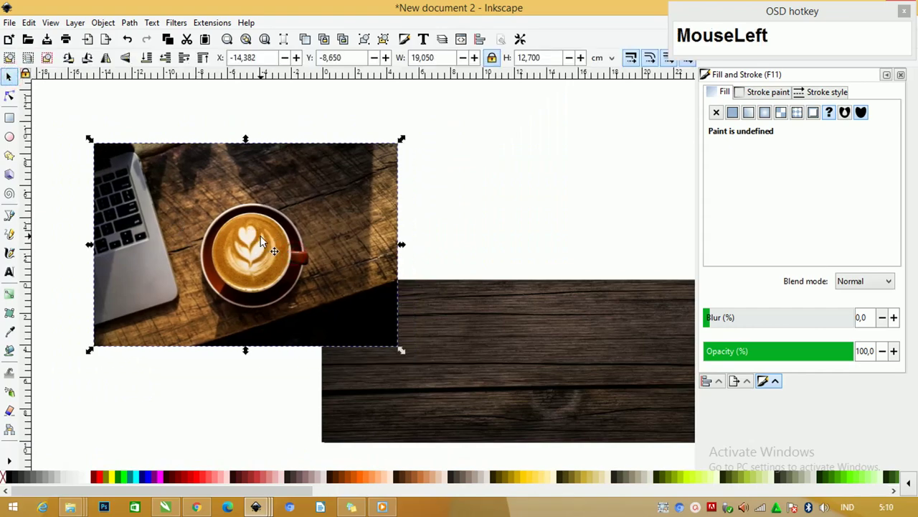
scroll("up", 3)
left_click(22, 137)
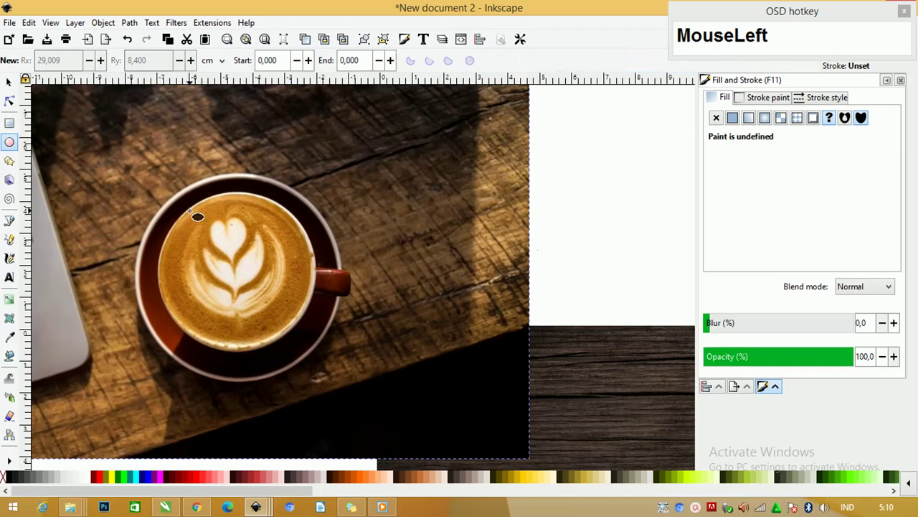
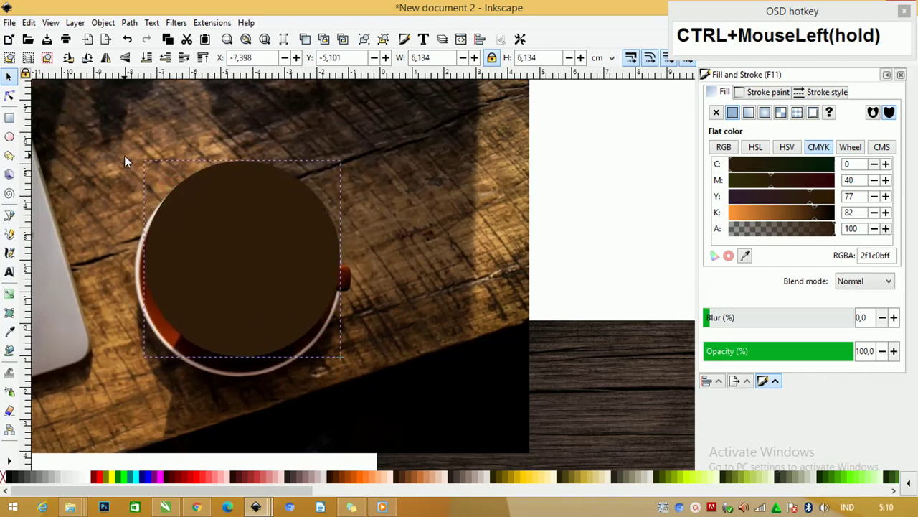
Place an unfilled ellipse over the cup with a red, thickened outline.
left_click_drag(227, 240, 18, 483)
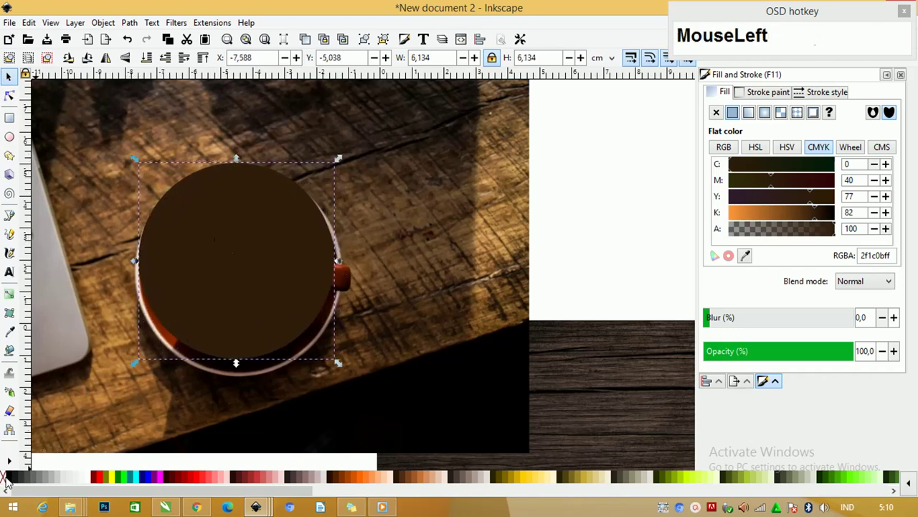
right_click(13, 483)
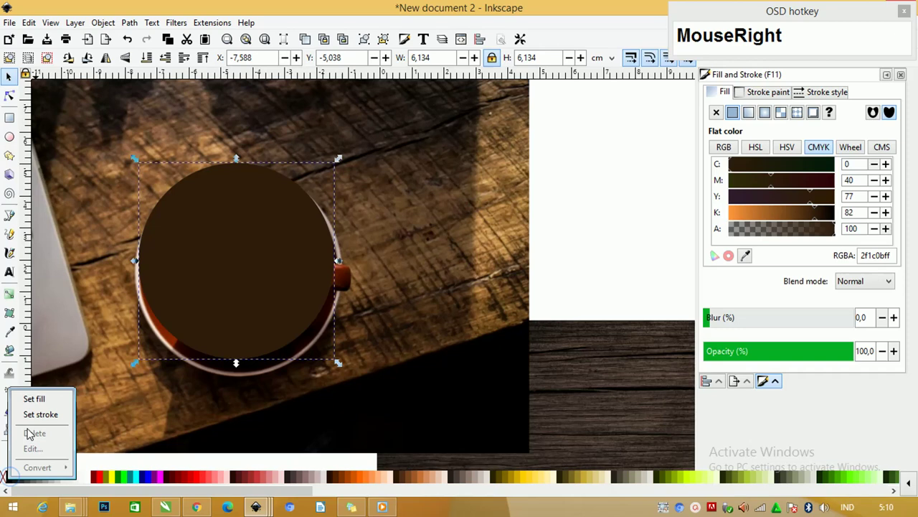
left_click(39, 415)
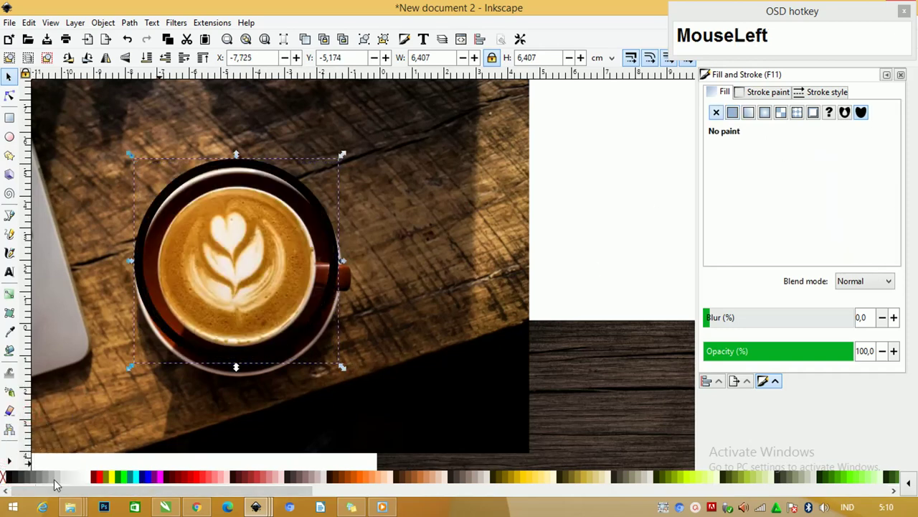
right_click(100, 477)
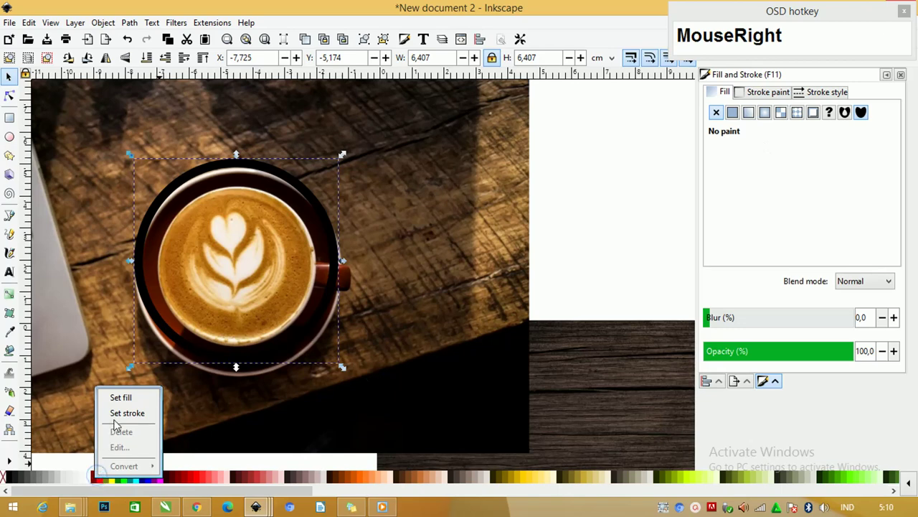
left_click(121, 417)
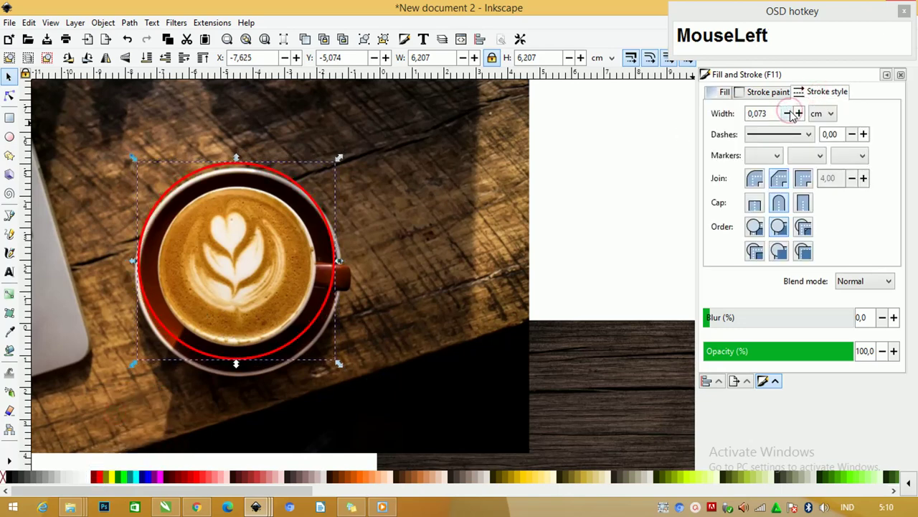
key("Down")
key("Down")
key("Down")
key("ctrl+z")
key("Down")
key("Down")
key("Down")
key("Down")
key("ctrl+z")
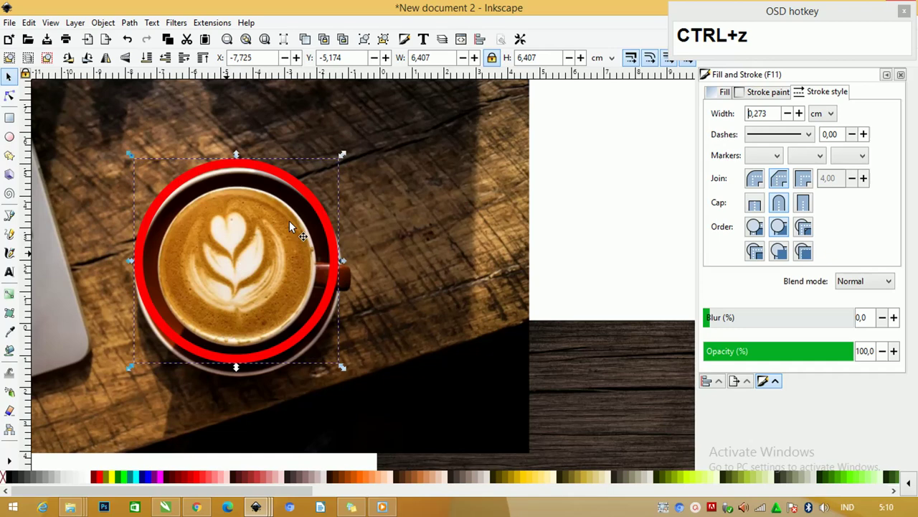
Fit the ellipse to the saucer edge and convert it to an editable path.
left_click_drag(791, 119, 339, 372)
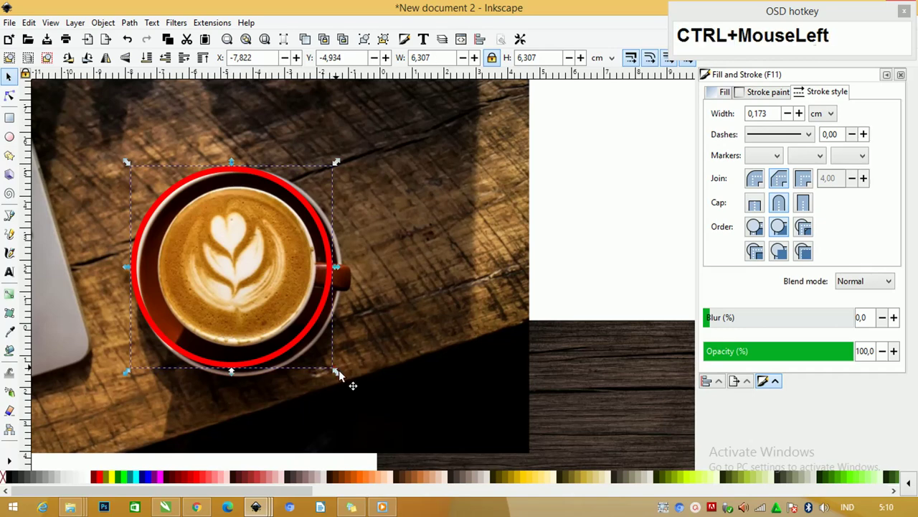
key("ctrl+z")
left_click_drag(315, 331, 785, 118)
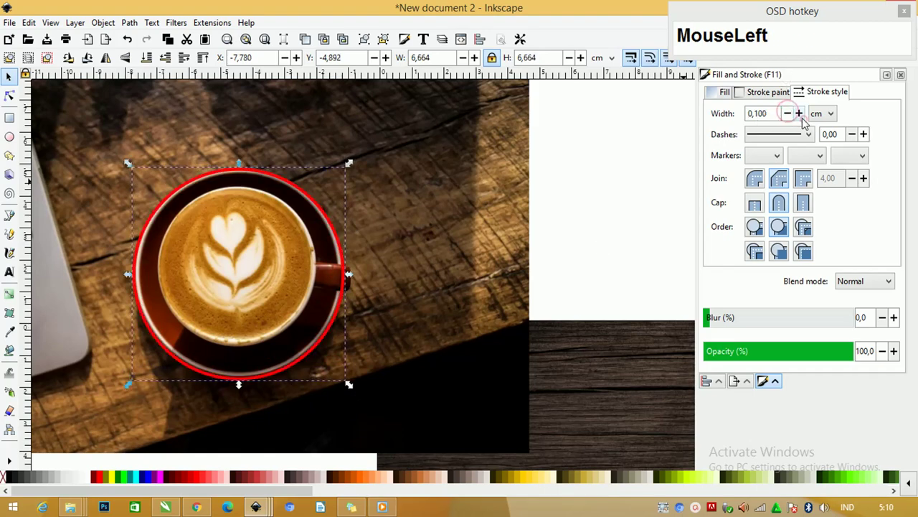
scroll("up", 3)
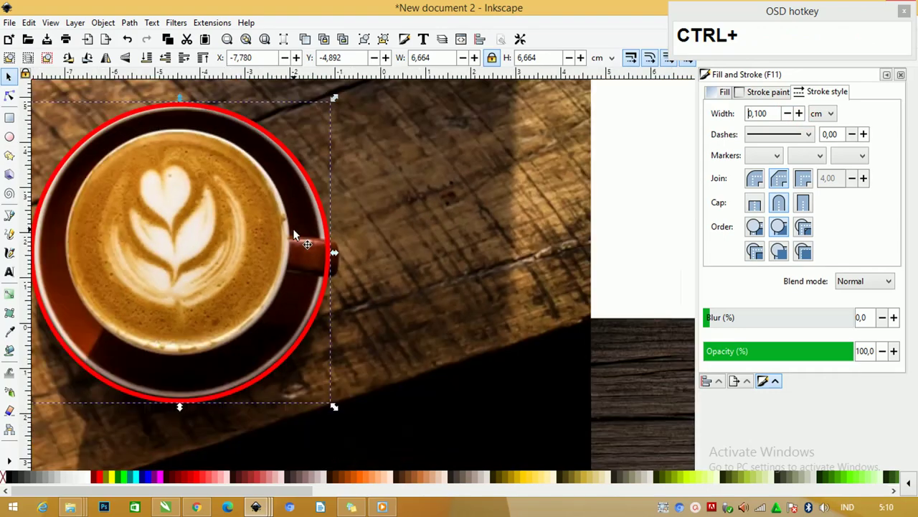
left_click_drag(331, 230, 327, 227)
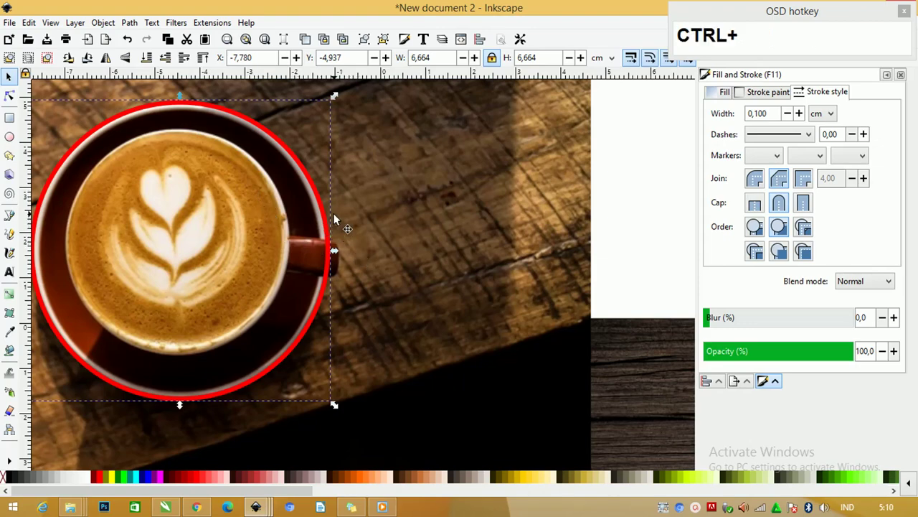
scroll("down", 3)
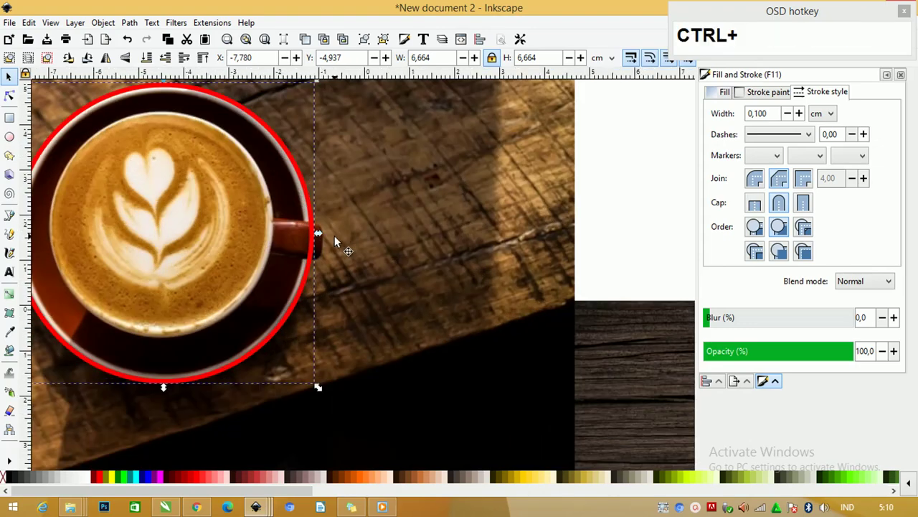
scroll("up", 3)
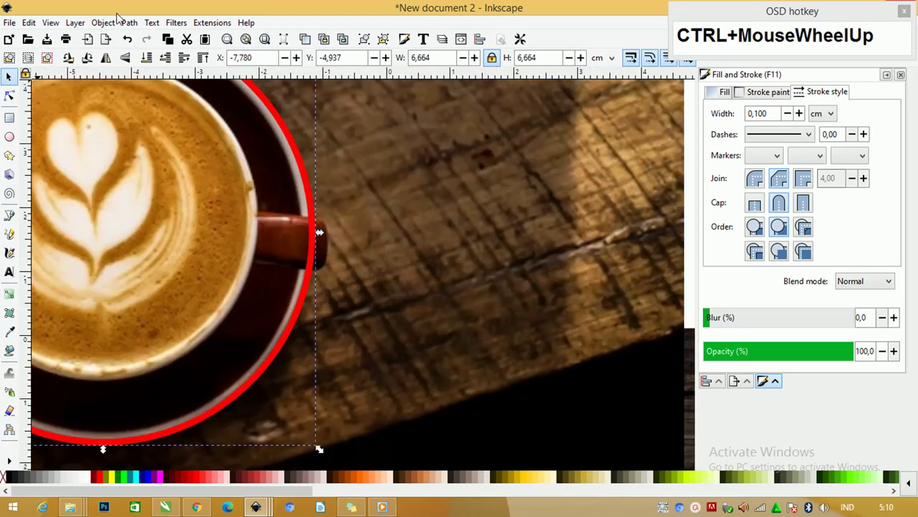
left_click(129, 25)
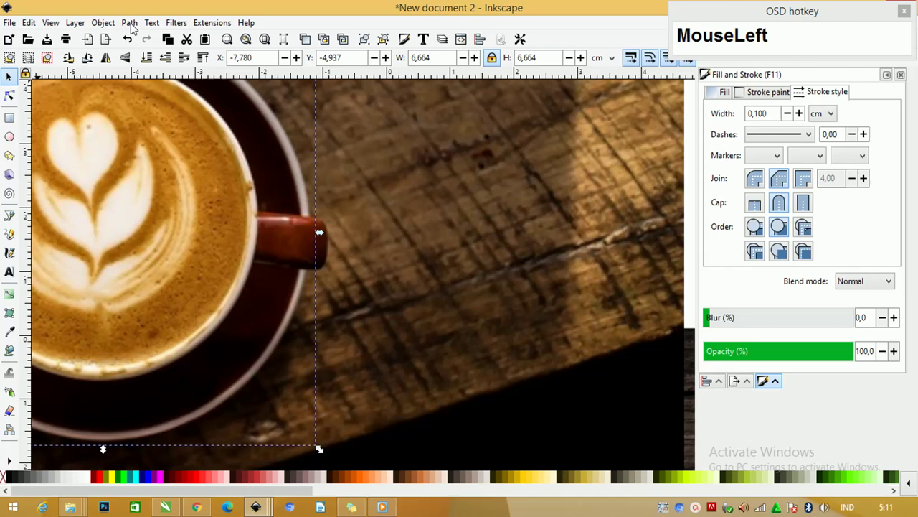
key("ctrl+z")
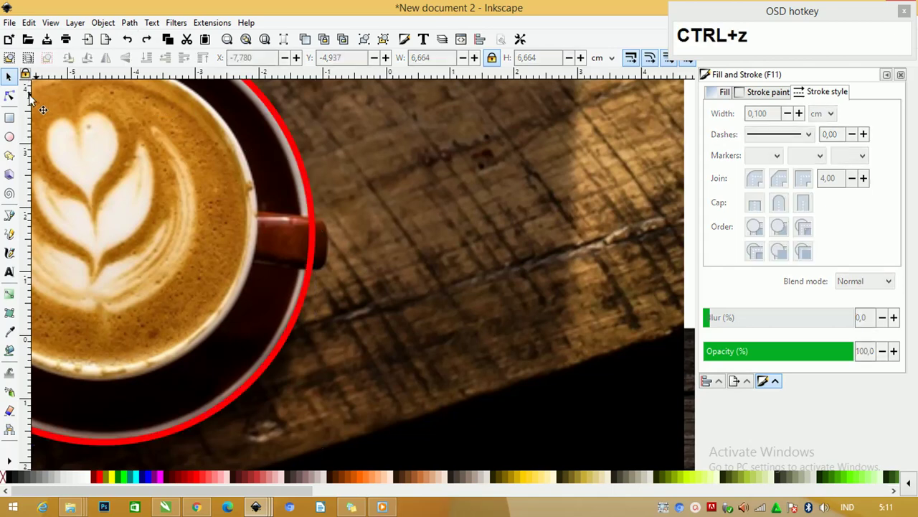
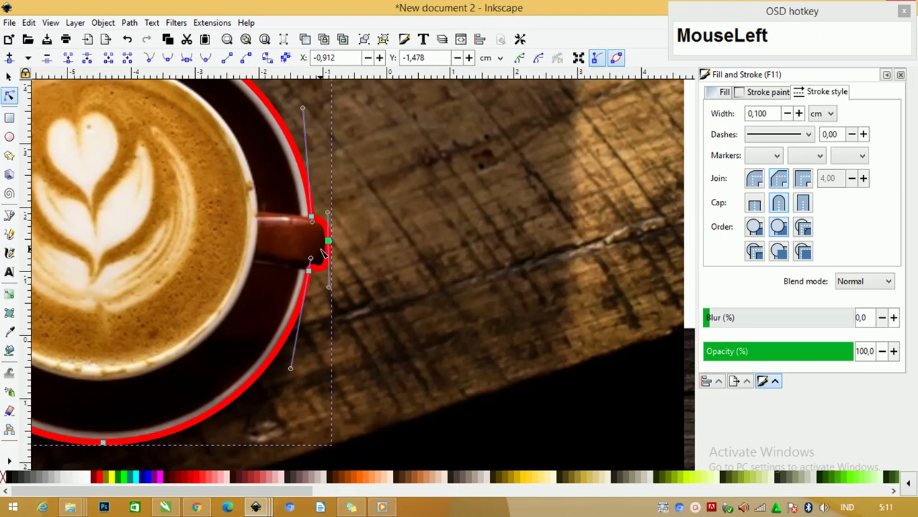
After shaping around the handle, set the outline's stroke width to 0.010 cm.
scroll("down", 3)
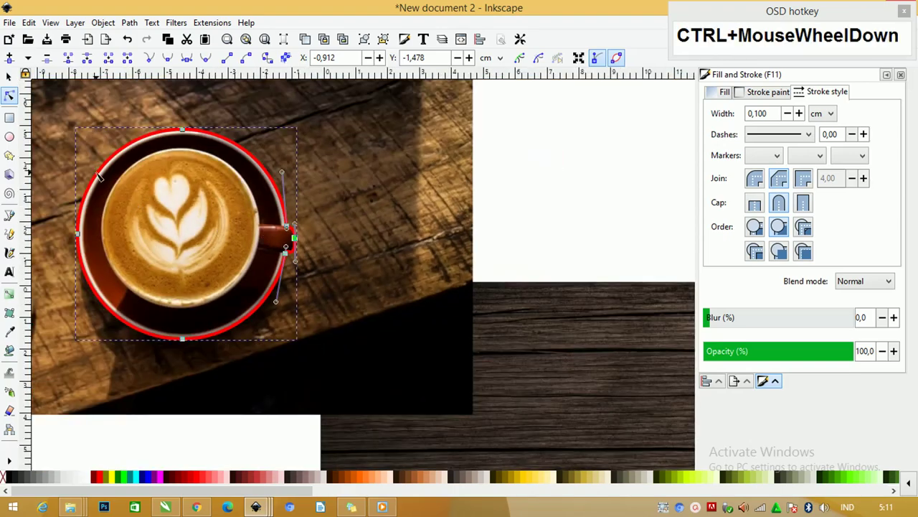
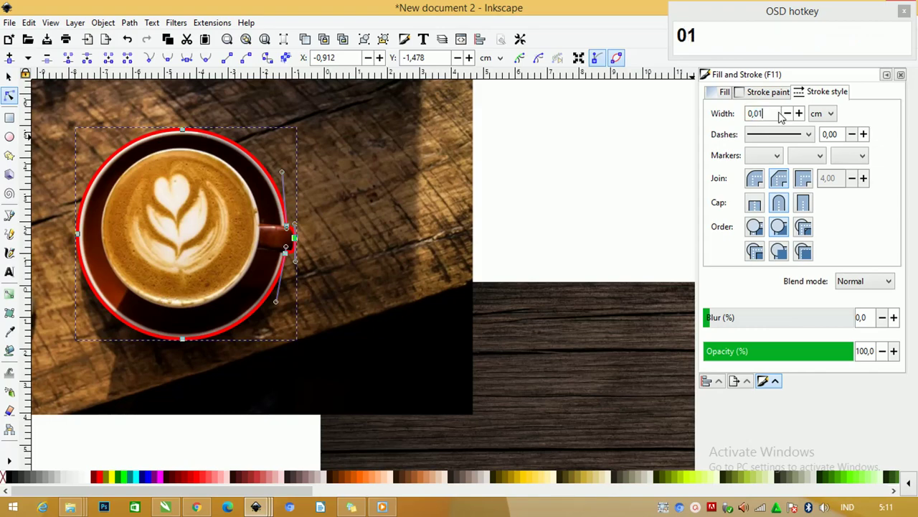
left_click(346, 210)
scroll("up", 3)
scroll("up", 3)
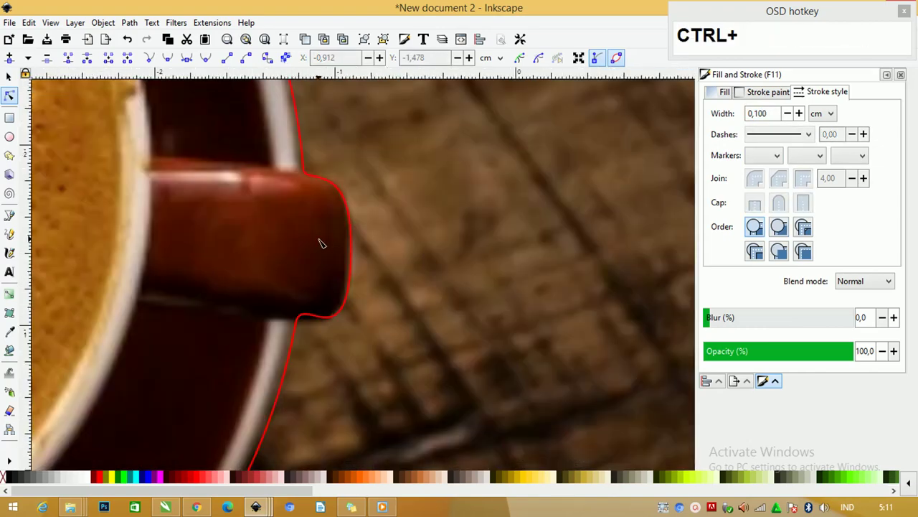
scroll("down", 3)
left_click(344, 251)
scroll("down", 3)
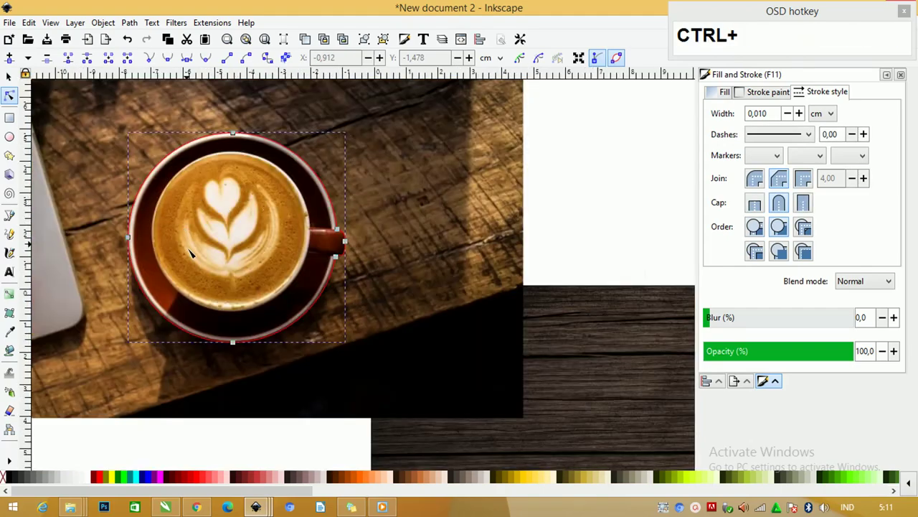
scroll("up", 3)
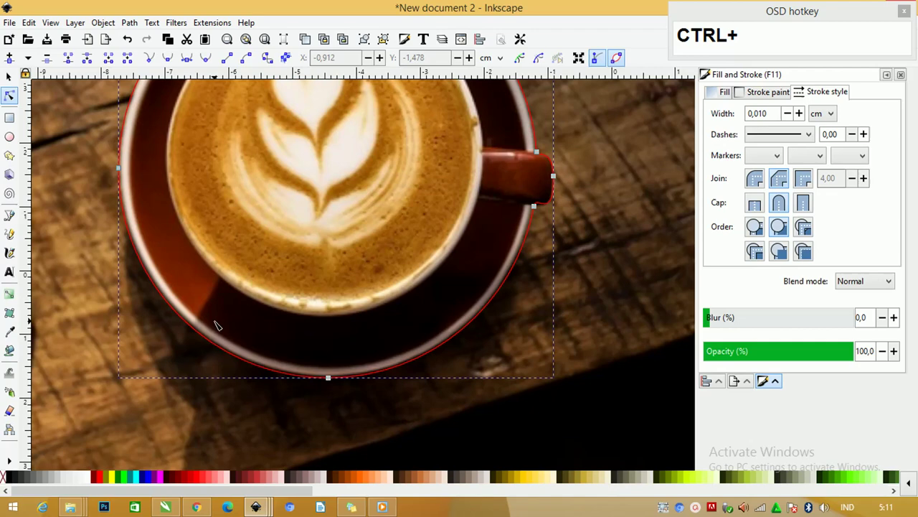
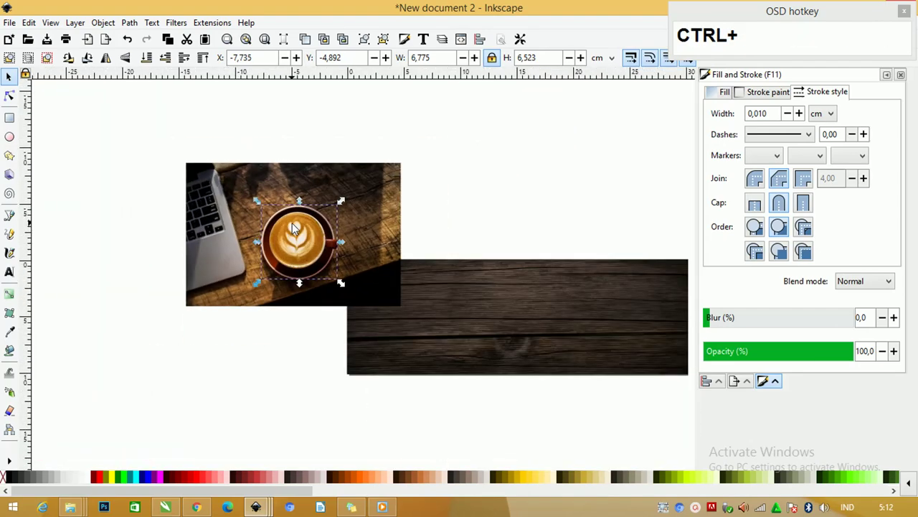
Clip the photo to the cup outline and resize the dark rectangle to the banner corners.
left_click(356, 208)
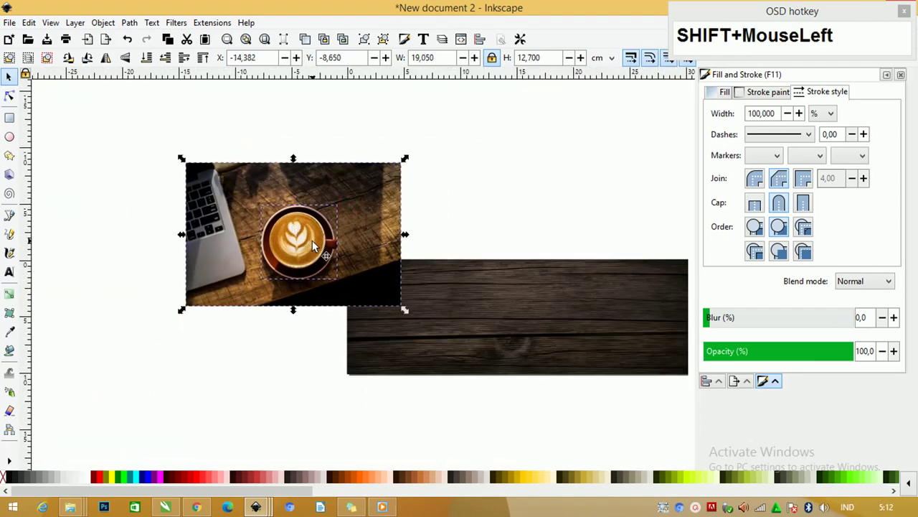
right_click(317, 245)
left_click(390, 392)
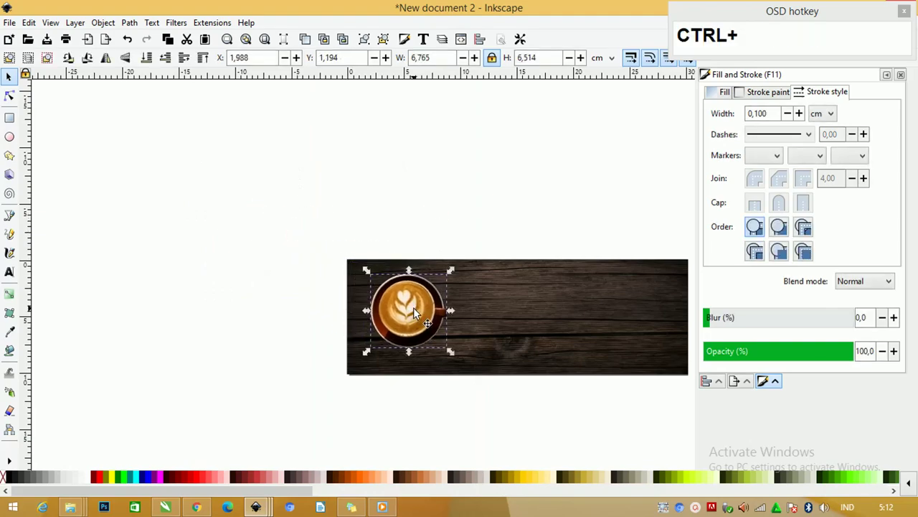
scroll("up", 3)
scroll("down", 3)
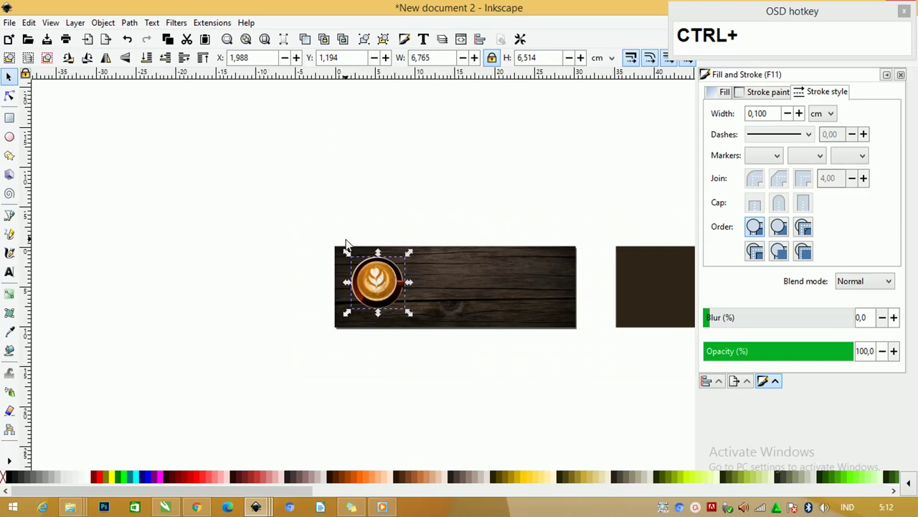
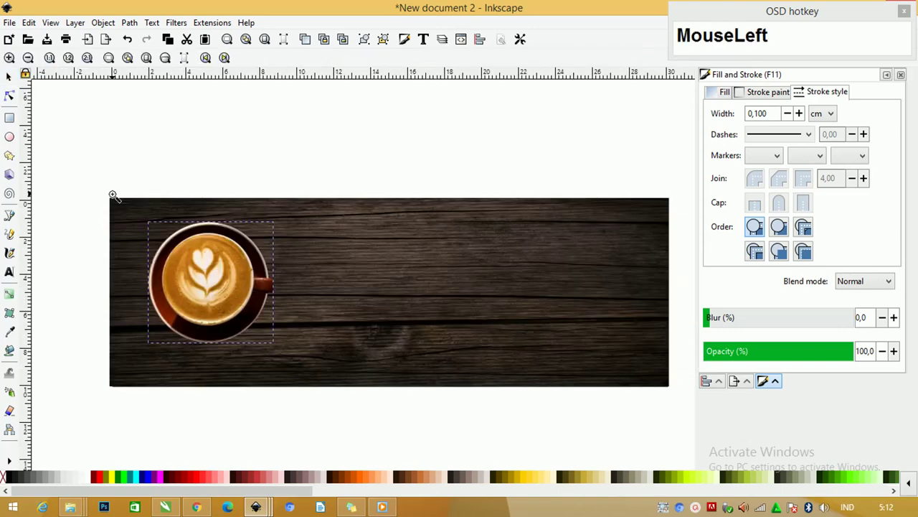
scroll("down", 3)
left_click_drag(512, 248, 273, 186)
scroll("up", 3)
Set the cup aside and fill the banner rectangle with a 2f2519 mesh gradient at reduced opacity.
left_click(203, 235)
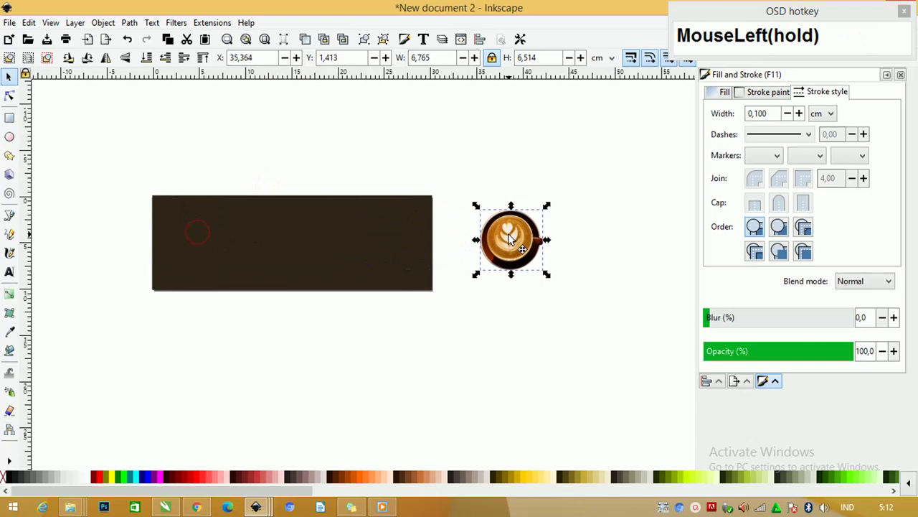
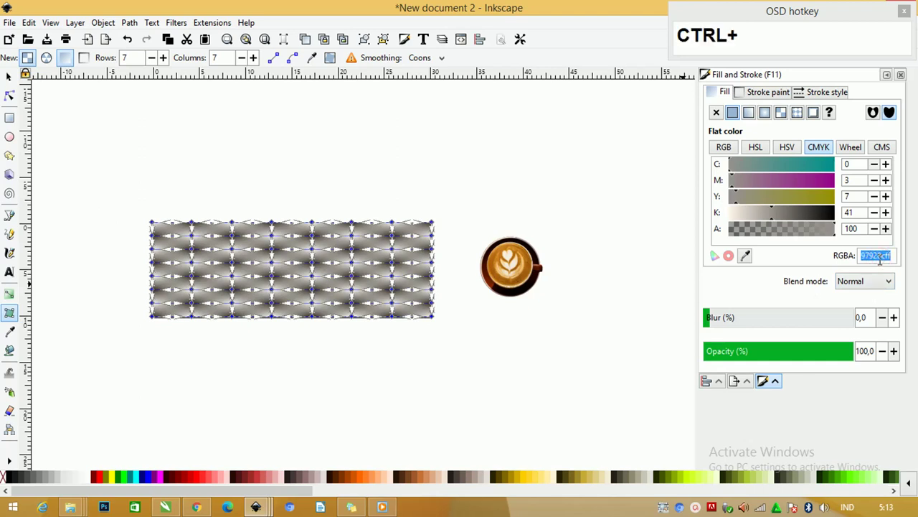
left_click(12, 85)
scroll("up", 3)
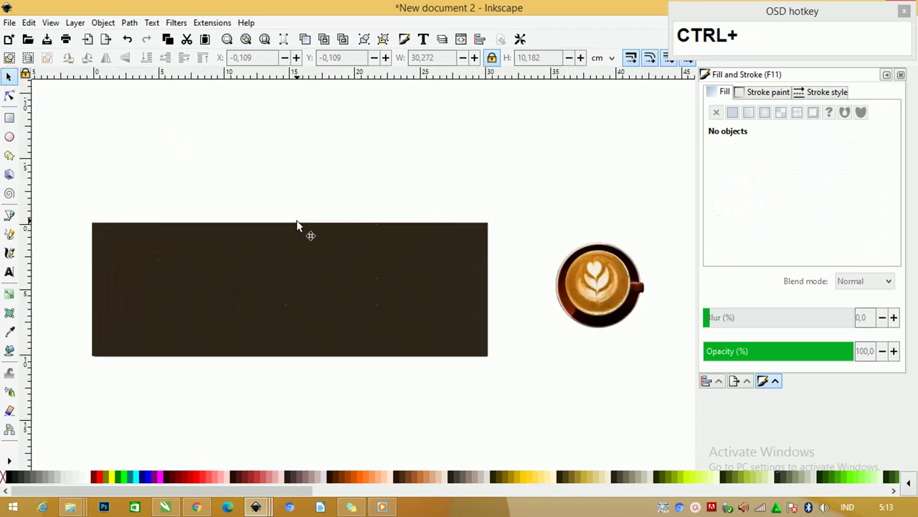
left_click(300, 251)
key("Tab")
key("Tab")
scroll("up", 3)
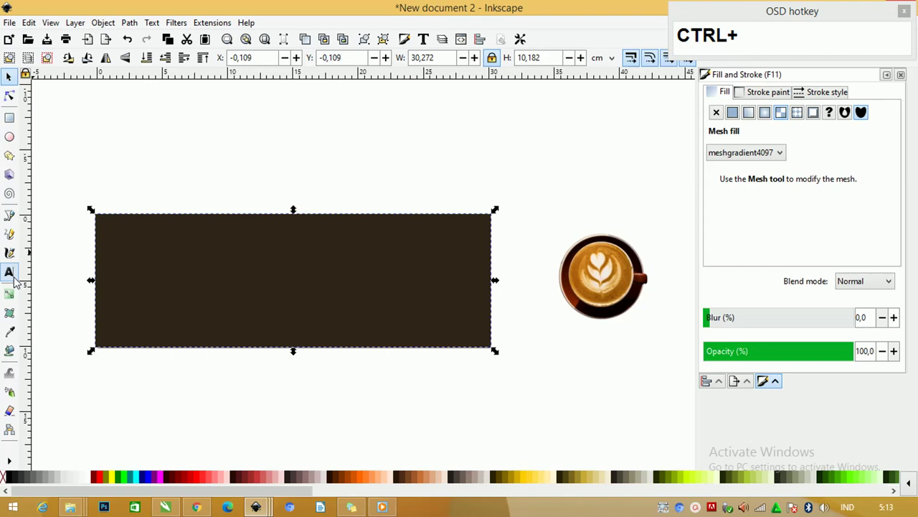
Adjust the dark brown rectangle so the wood grain shows through it.
left_click_drag(17, 316, 185, 122)
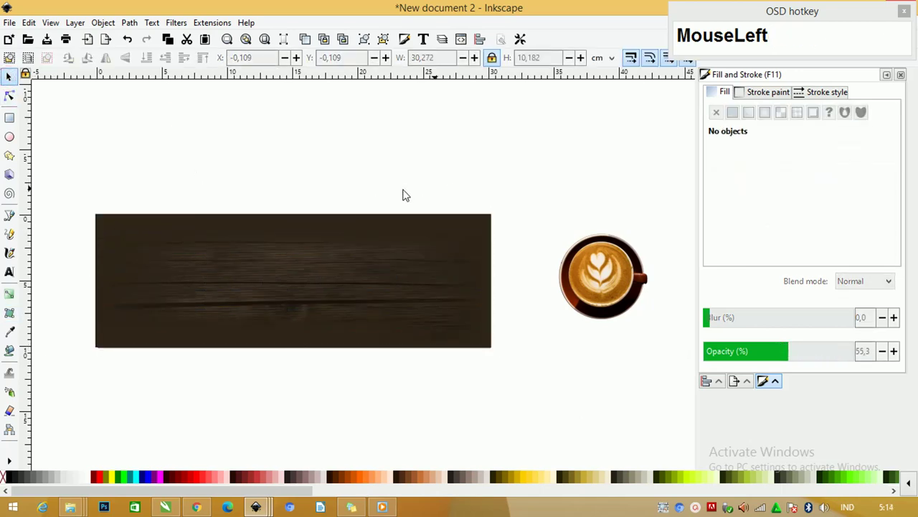
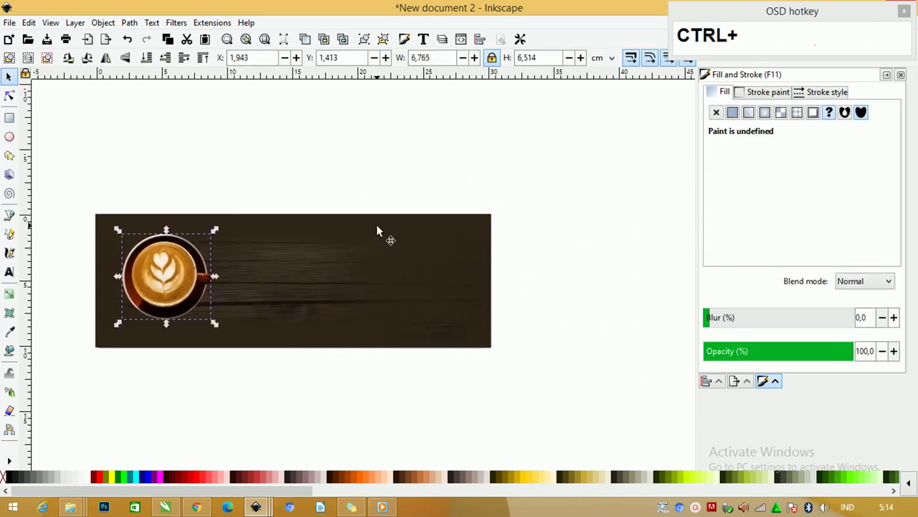
Lift the dark rectangle off the banner, change it to an unfilled outline, and realign it over the banner.
left_click_drag(390, 230, 86, 436)
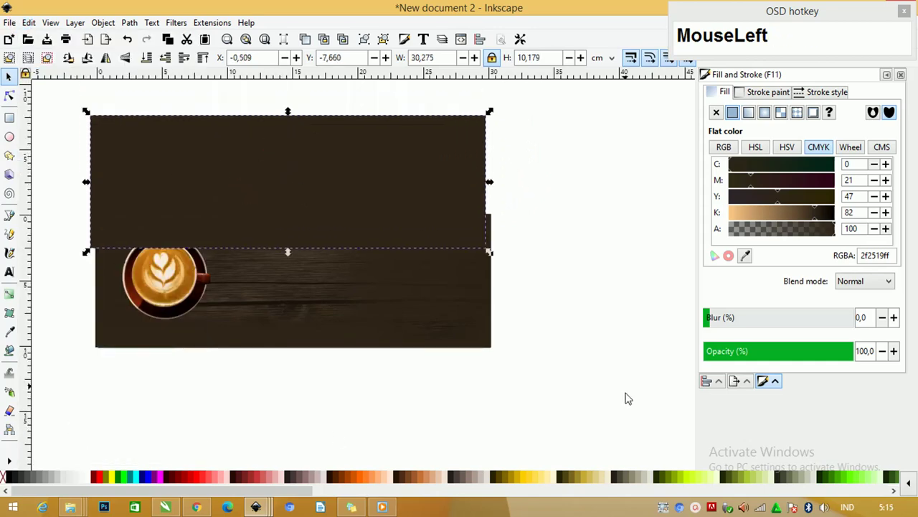
right_click(89, 482)
left_click_drag(118, 418, 853, 117)
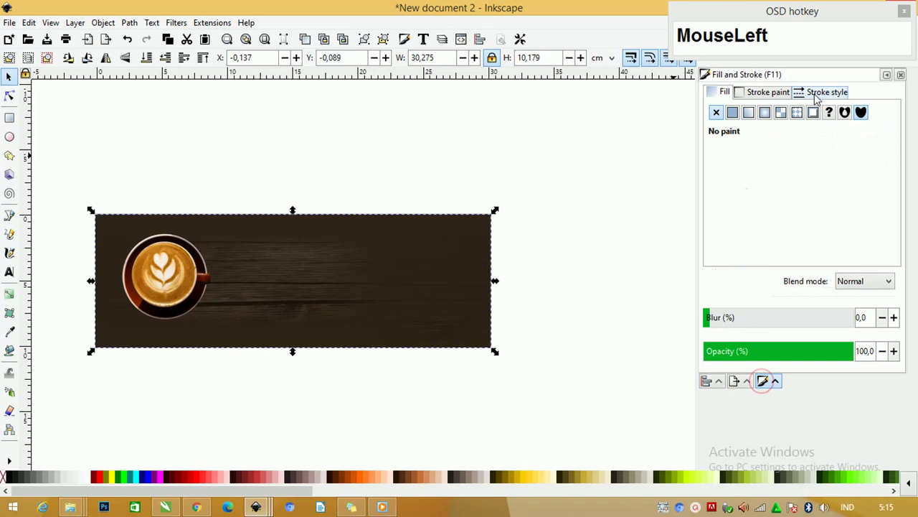
Pull each corner node of the white frame inward so it sits evenly inside the banner edges.
left_click_drag(802, 118, 492, 105)
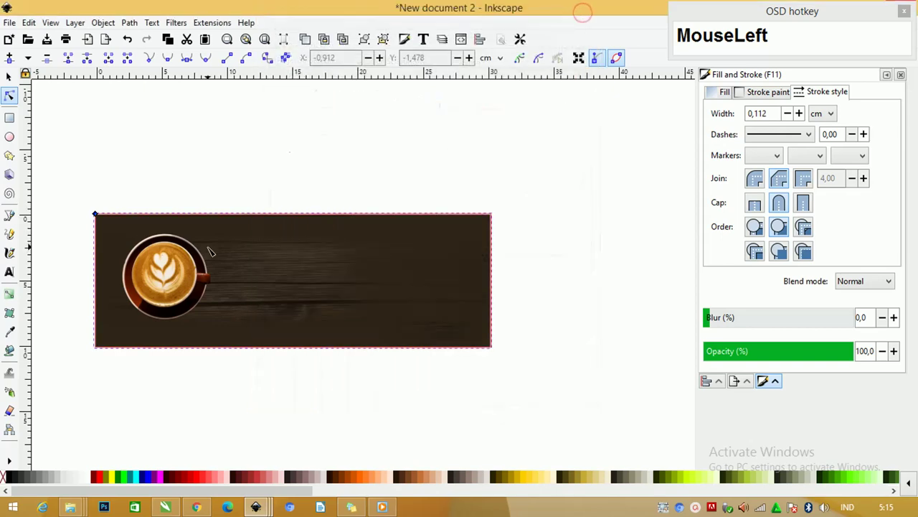
scroll("up", 3)
left_click_drag(91, 190, 108, 216)
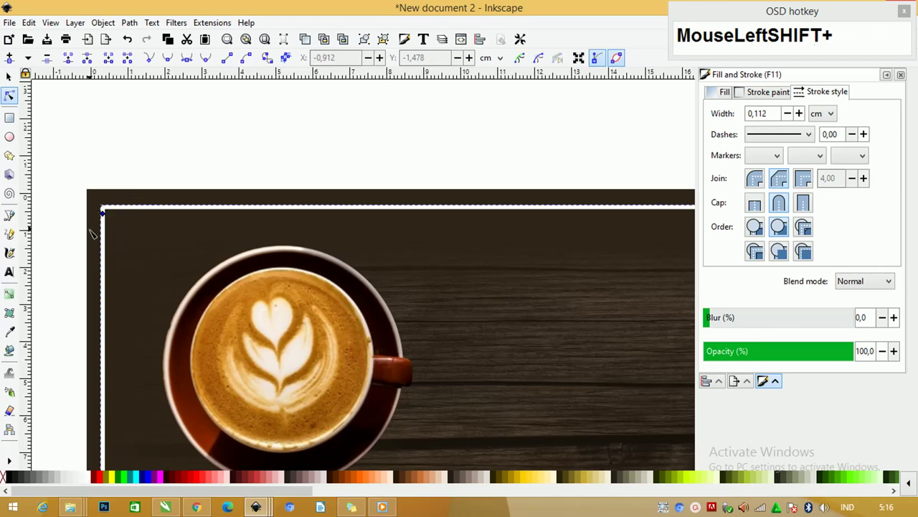
scroll("down", 3)
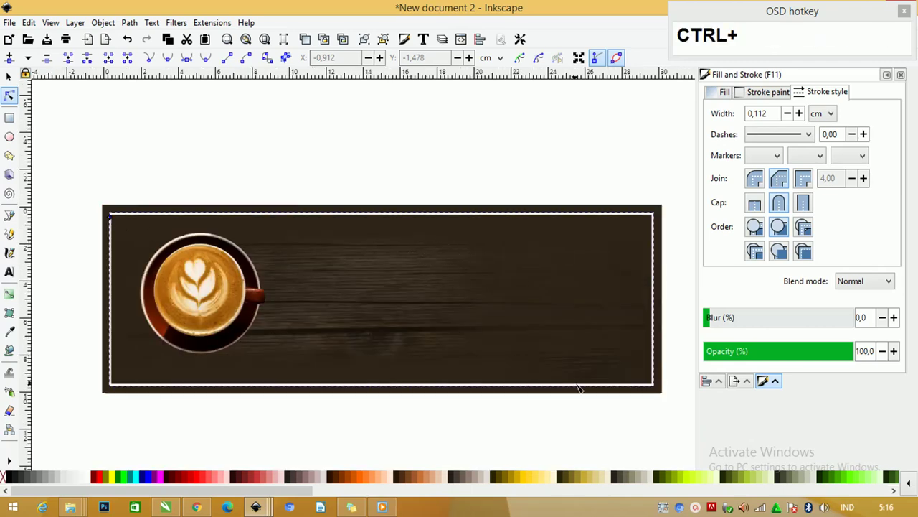
left_click_drag(116, 223, 440, 234)
scroll("up", 3)
left_click(11, 97)
scroll("down", 3)
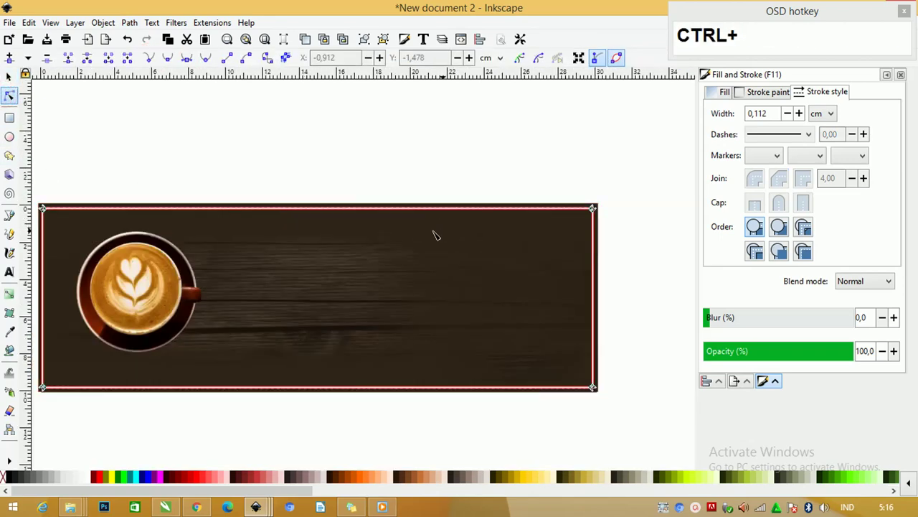
scroll("up", 3)
scroll("up", 3)
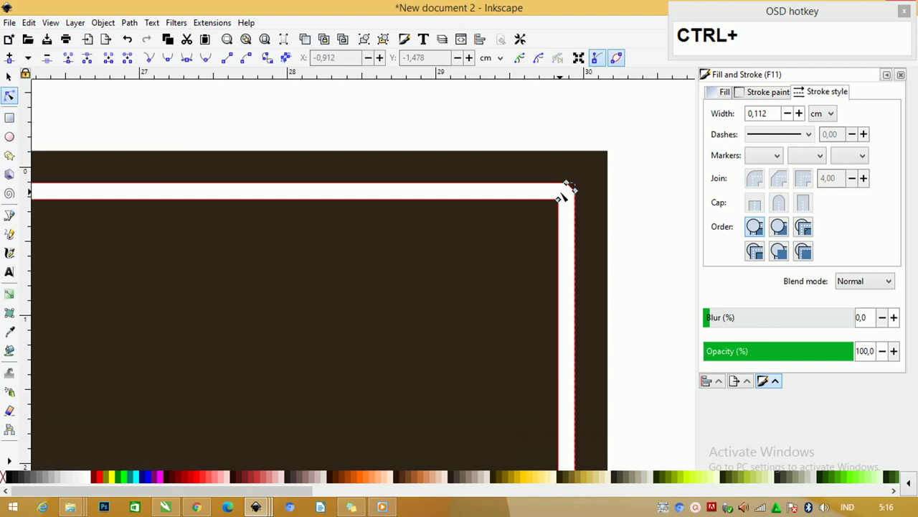
scroll("down", 3)
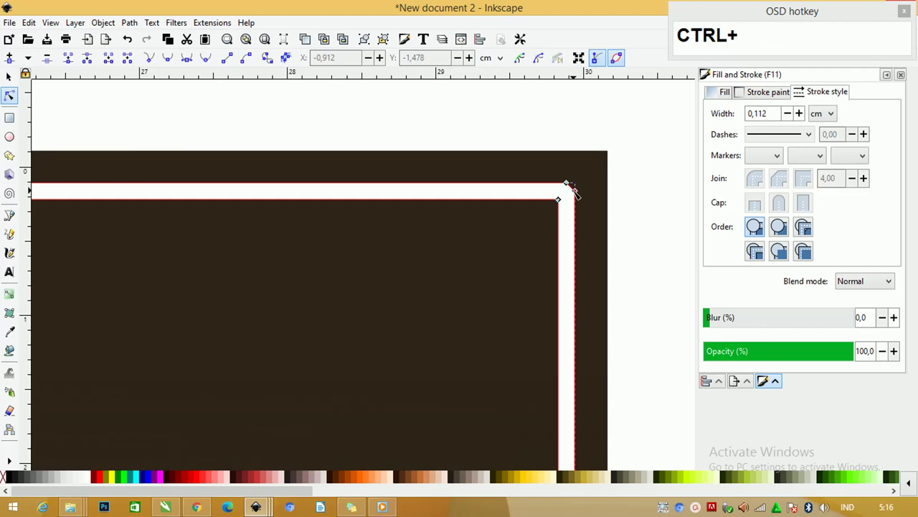
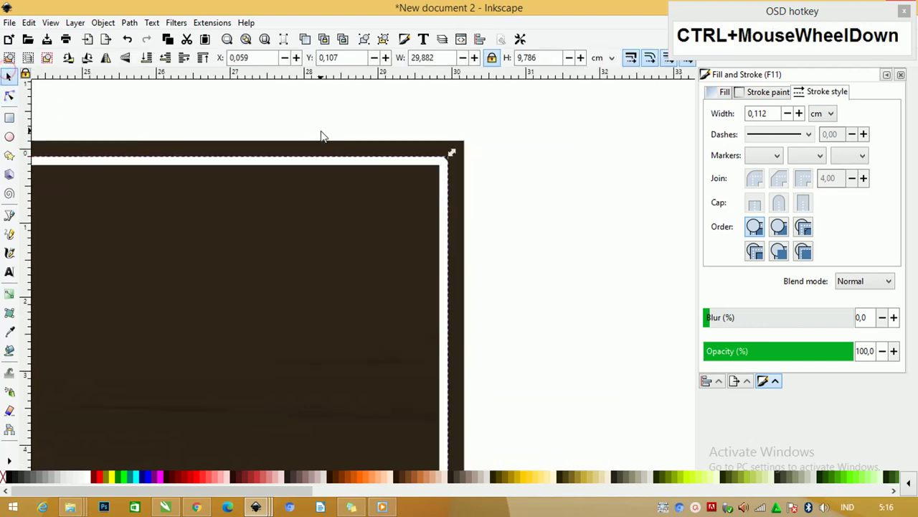
Return to the Selector tool and deselect everything on the canvas.
key("F4")
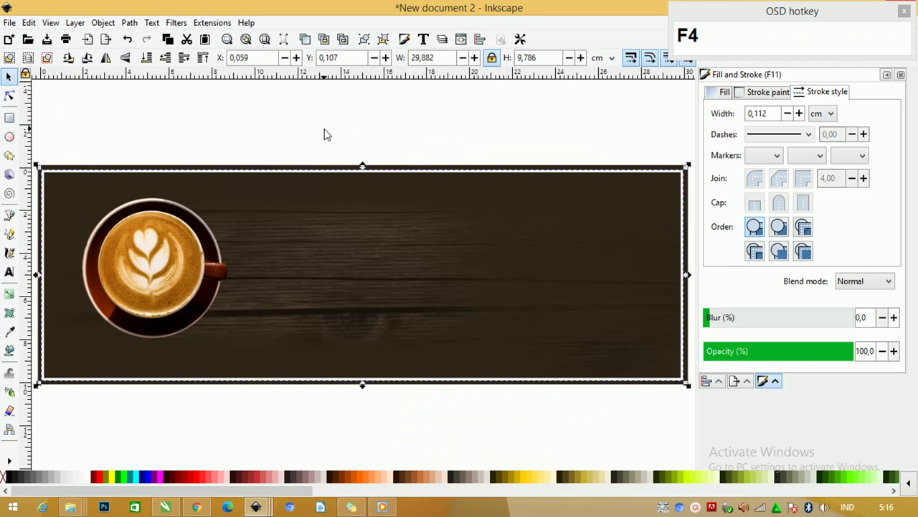
left_click(254, 130)
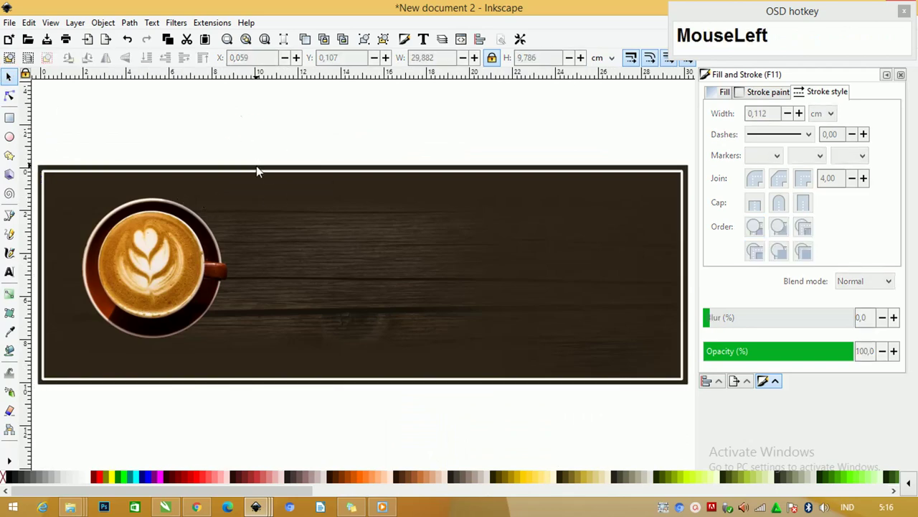
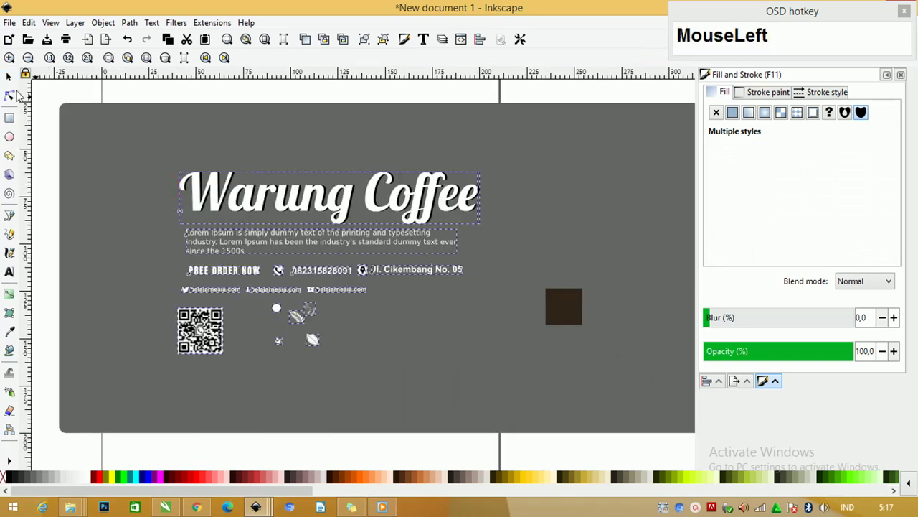
Switch to the banner document and place the pasted Warung Coffee text group onto the banner.
scroll("down", 3)
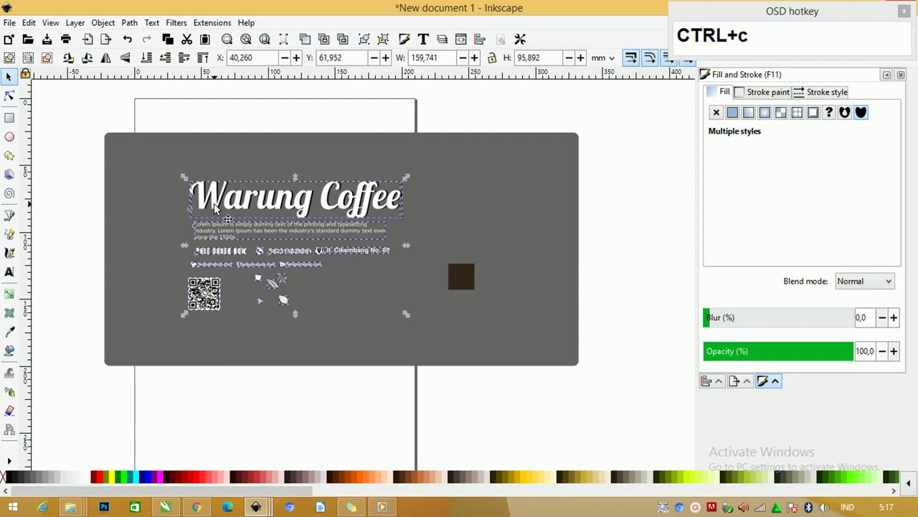
key("Tab")
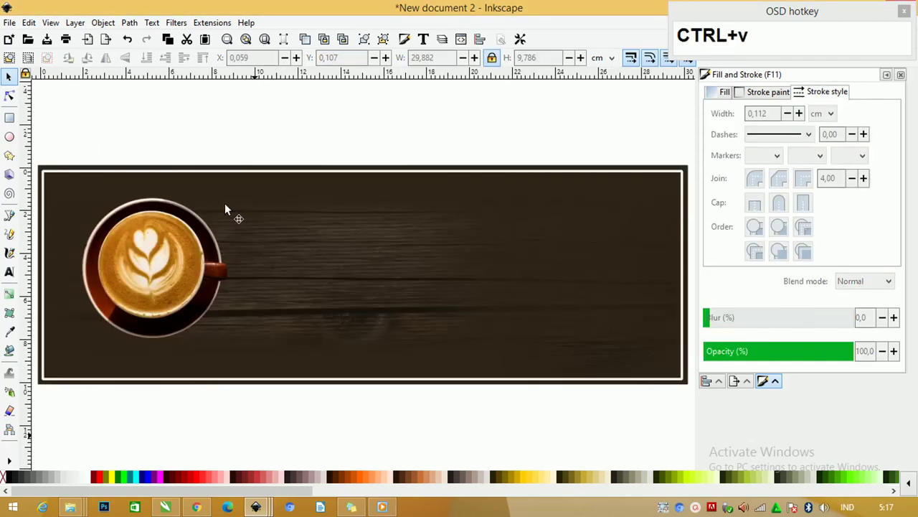
left_click_drag(349, 341, 654, 316)
Set the QR code at the banner's right side and move the description and contact lines lower beneath the title.
left_click(655, 315)
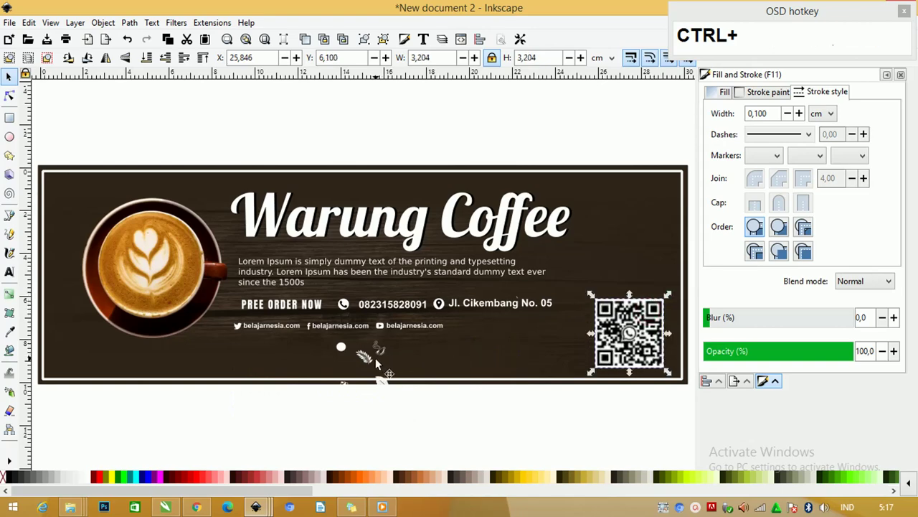
left_click(262, 210)
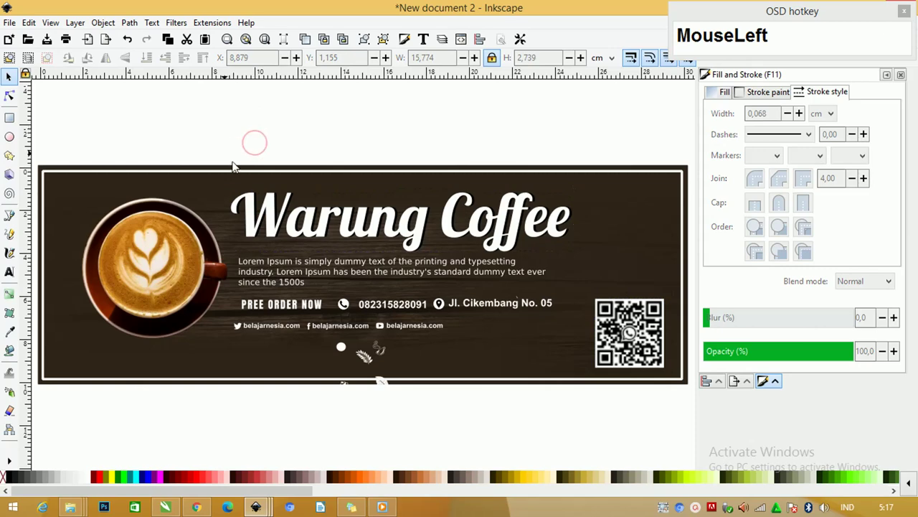
left_click_drag(223, 164, 424, 216)
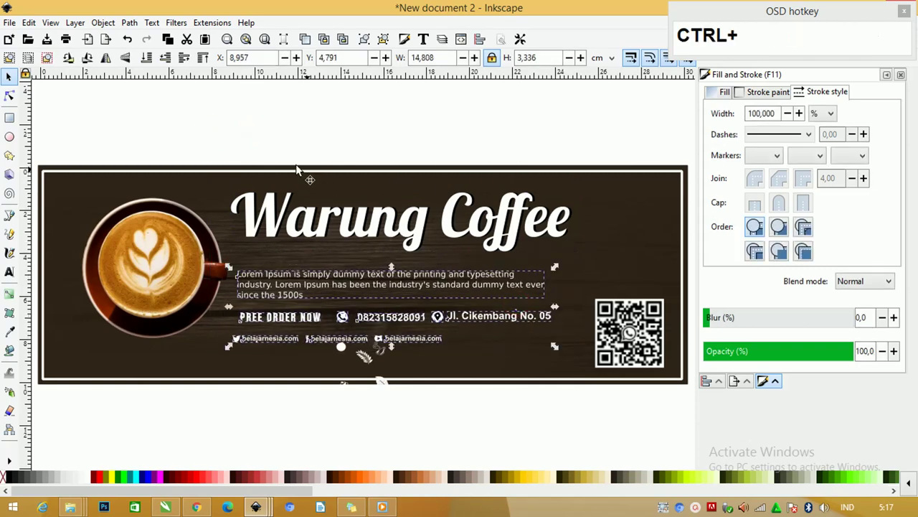
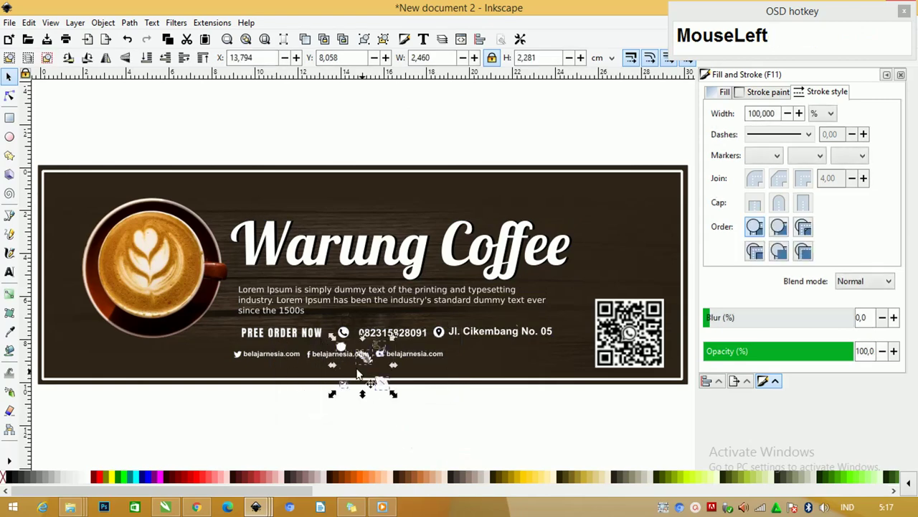
Move the leaf ornaments above the title and lower the Warung Coffee title slightly.
scroll("up", 3)
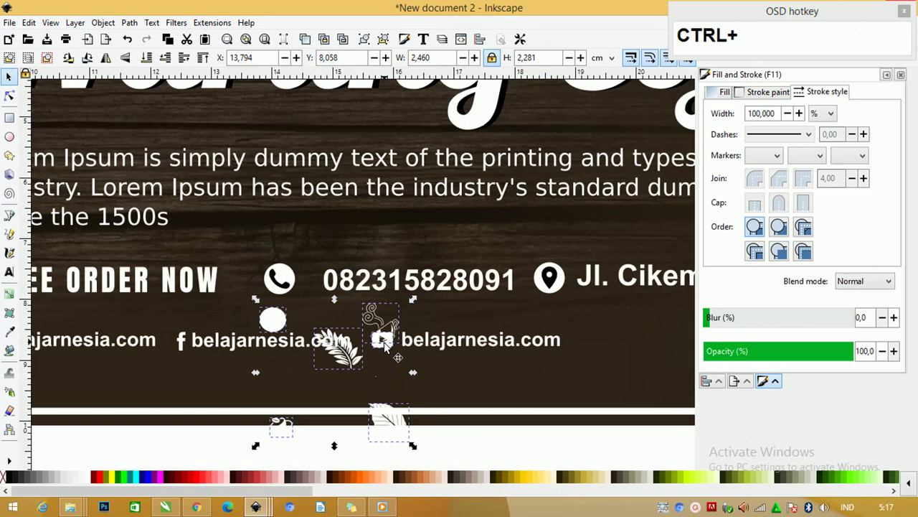
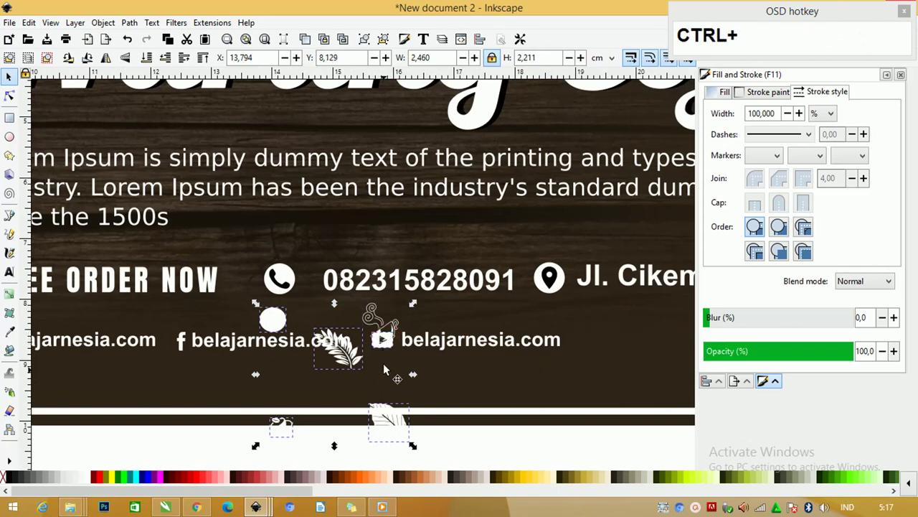
scroll("down", 3)
left_click_drag(390, 404, 439, 177)
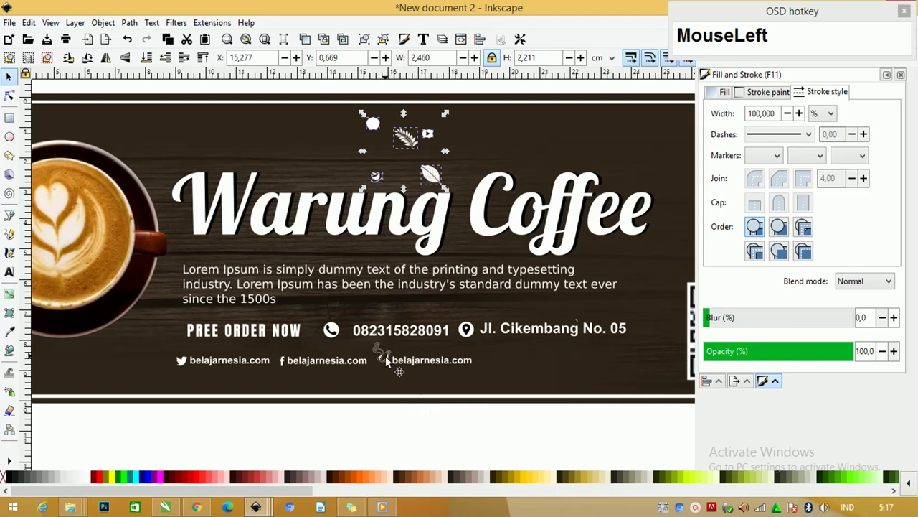
scroll("down", 3)
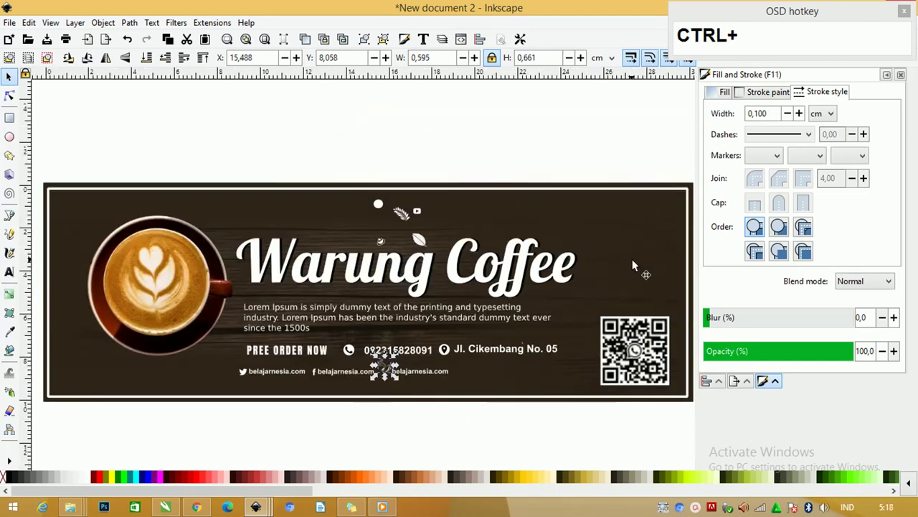
left_click_drag(417, 271, 15, 82)
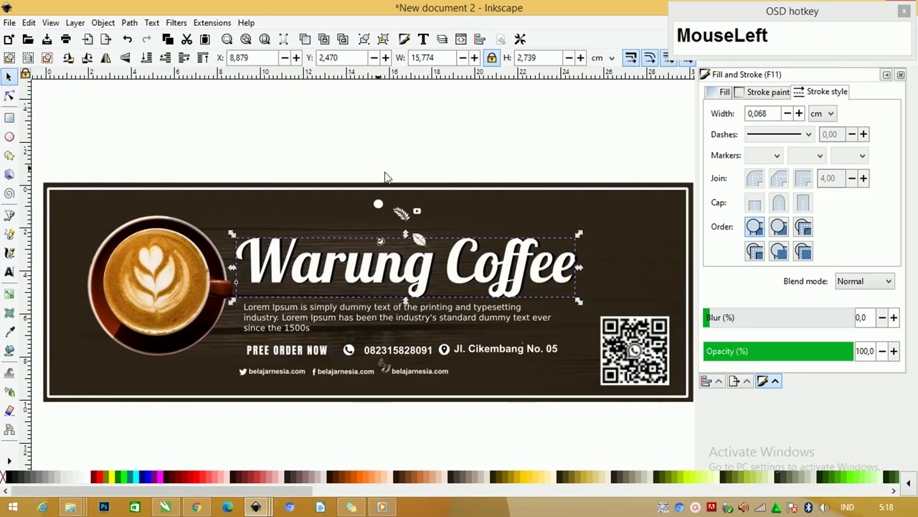
scroll("up", 3)
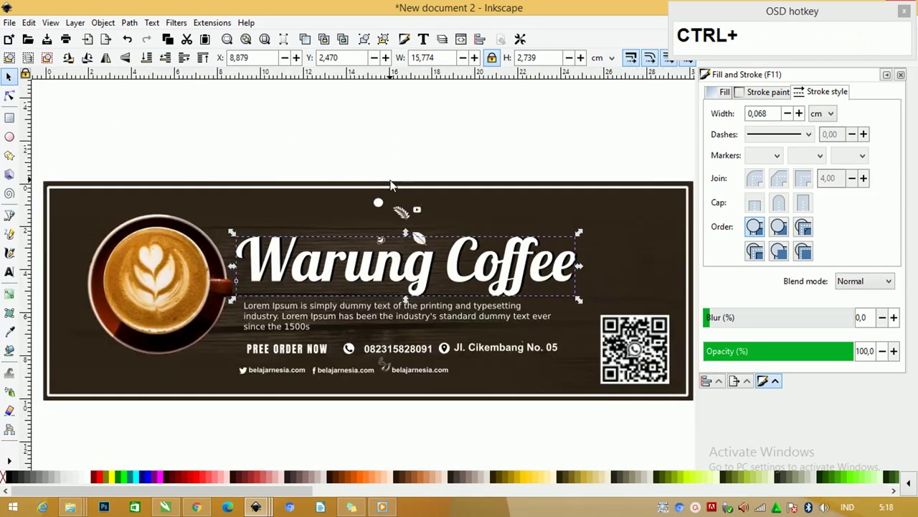
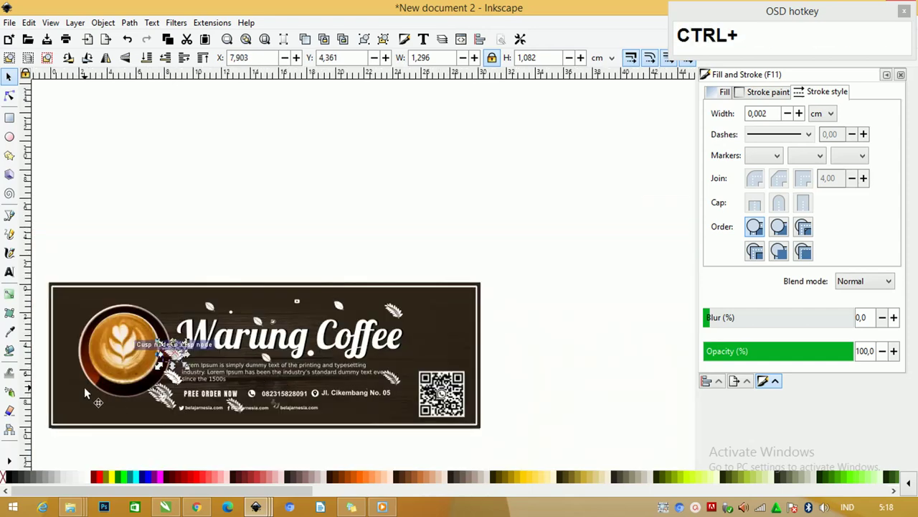
Undo the recent leaf moves, redo one, and remove an unwanted ornament near the cup.
key("ctrl+z")
key("ctrl+z")
key("ctrl+z")
key("ctrl+z")
type("zz")
key("ctrl+shift+z")
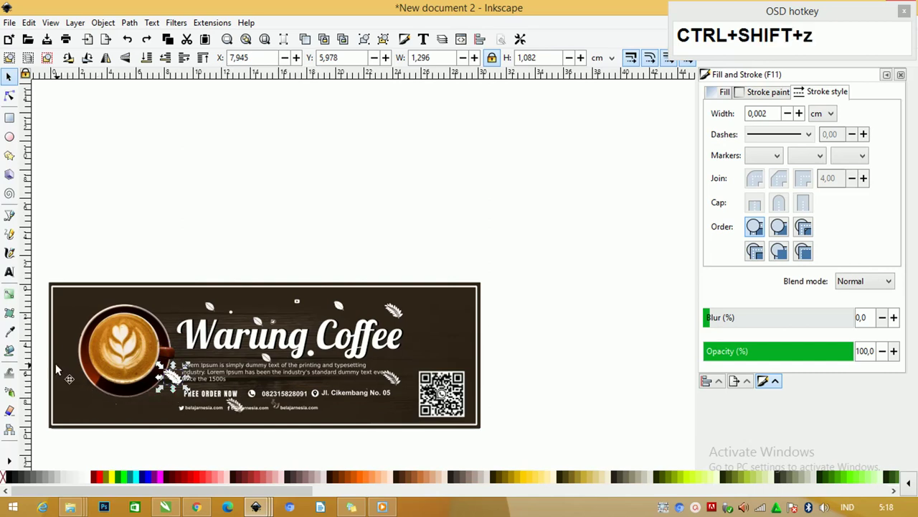
left_click(38, 353)
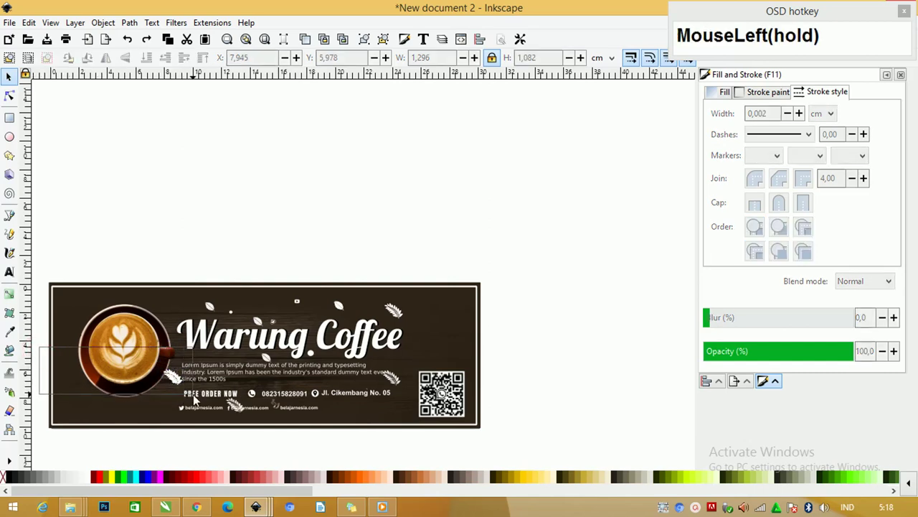
left_click(198, 399)
key("Delete")
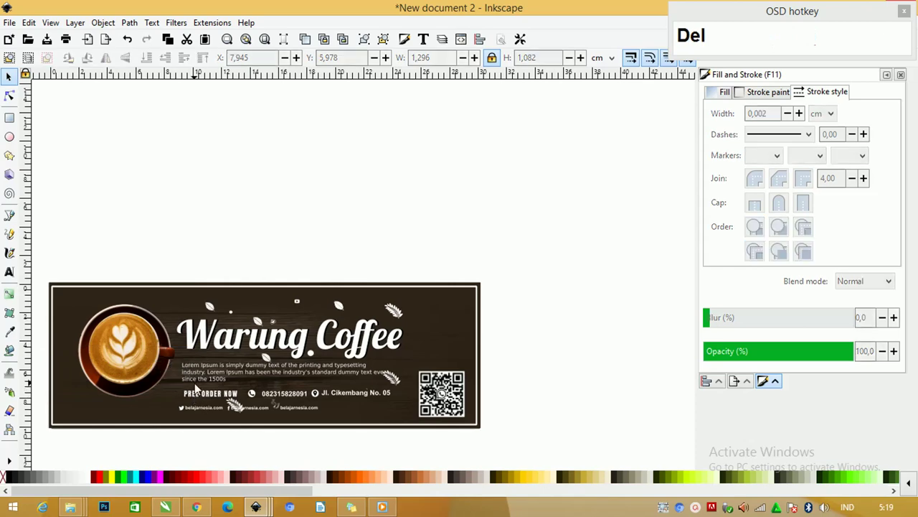
scroll("up", 3)
Place leaf ornaments beside the cup, above Warung, below Coffee, and a duplicated small leaf under Warung.
left_click_drag(271, 415, 186, 320)
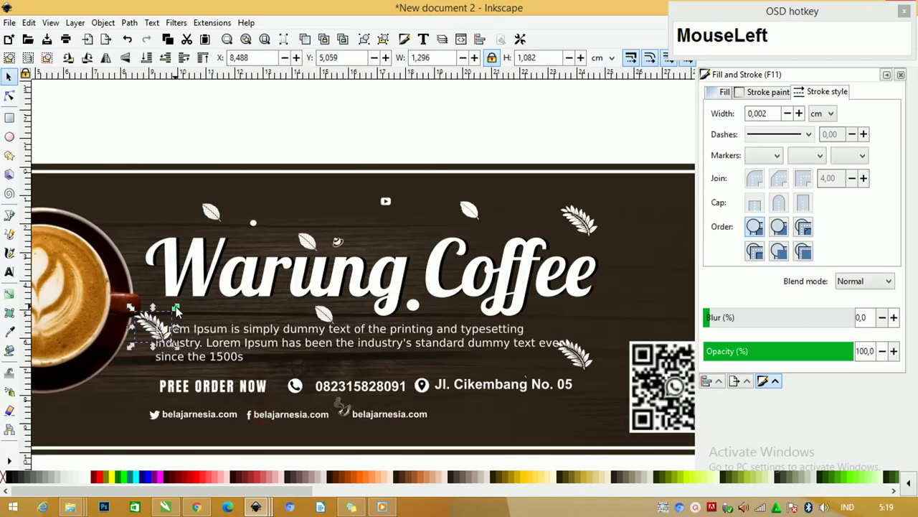
left_click_drag(154, 336, 601, 269)
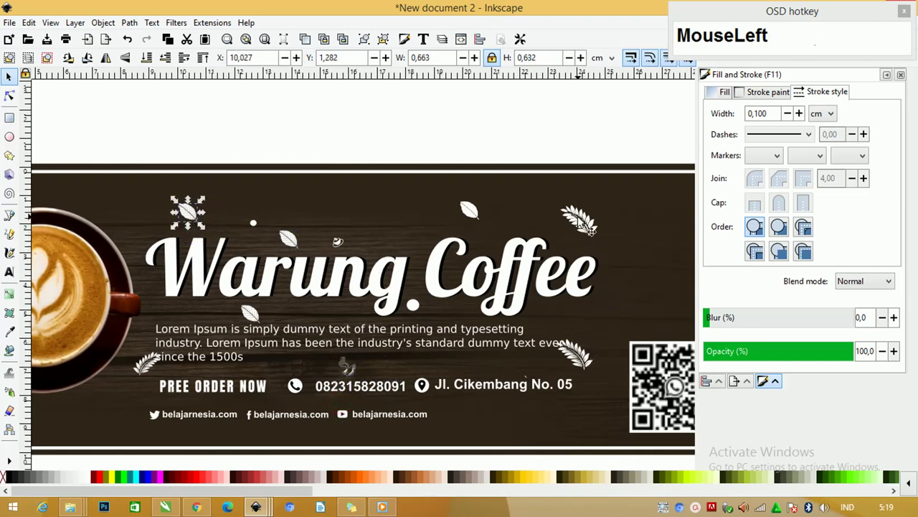
key("Delete")
left_click_drag(590, 232, 584, 236)
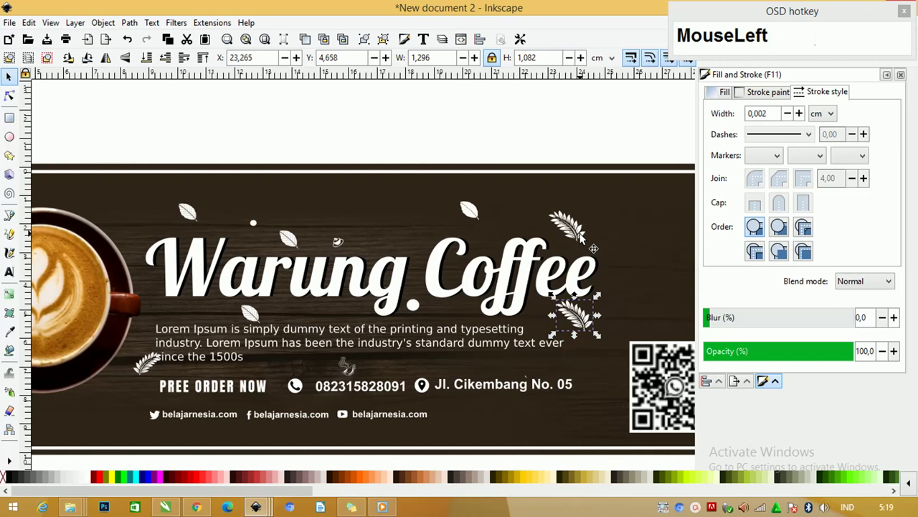
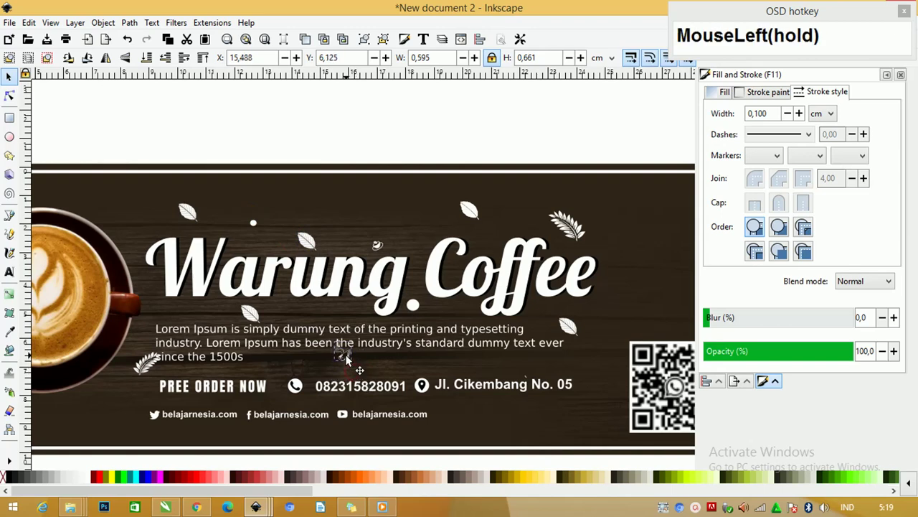
key("ctrl+d")
left_click_drag(355, 365, 329, 299)
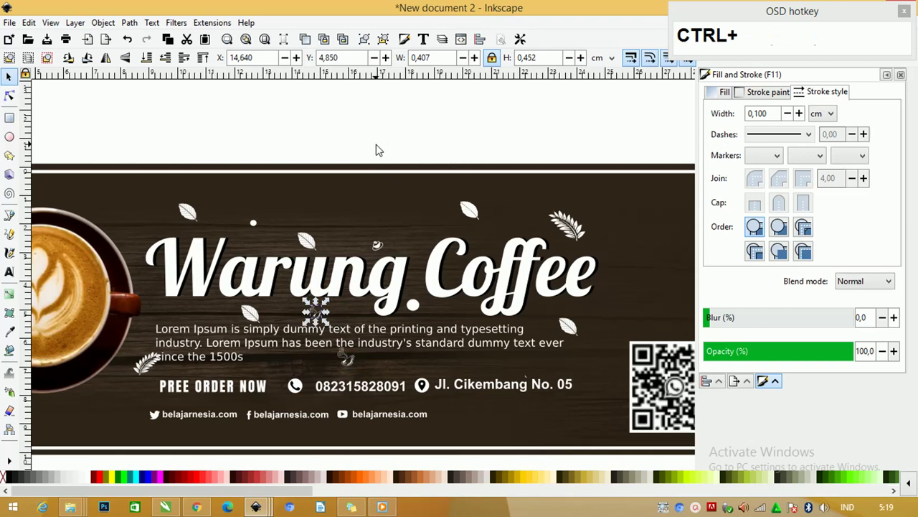
left_click(409, 95)
scroll("down", 3)
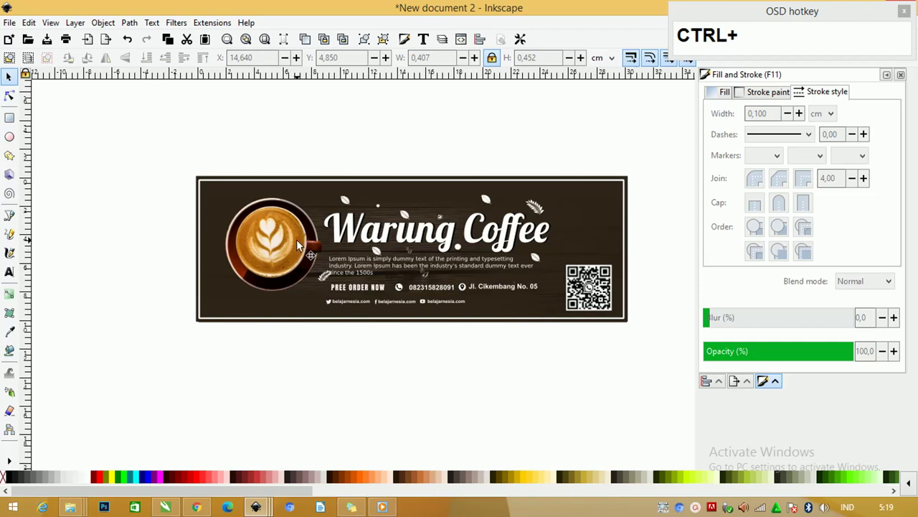
Duplicate the latte cup, blur the copy to about 42, and lower it beneath the cup.
left_click_drag(291, 240, 273, 255)
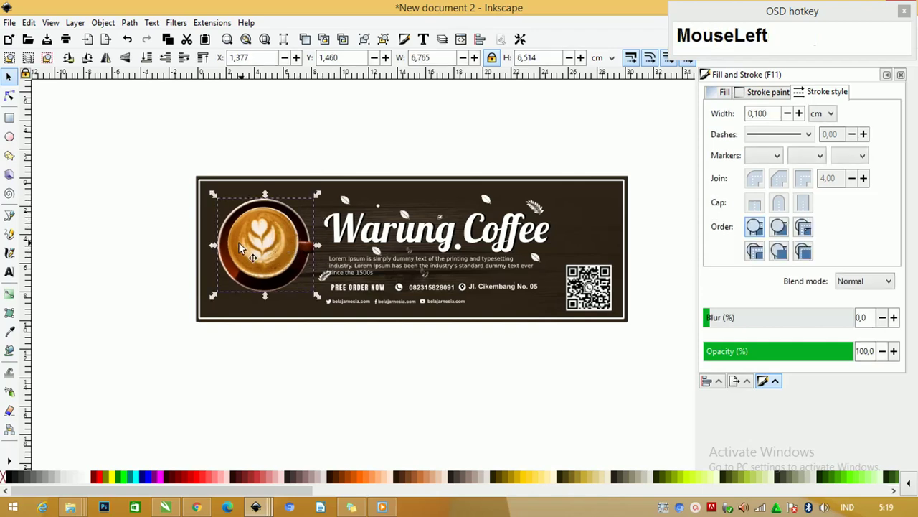
key("ctrl+d")
left_click(280, 240)
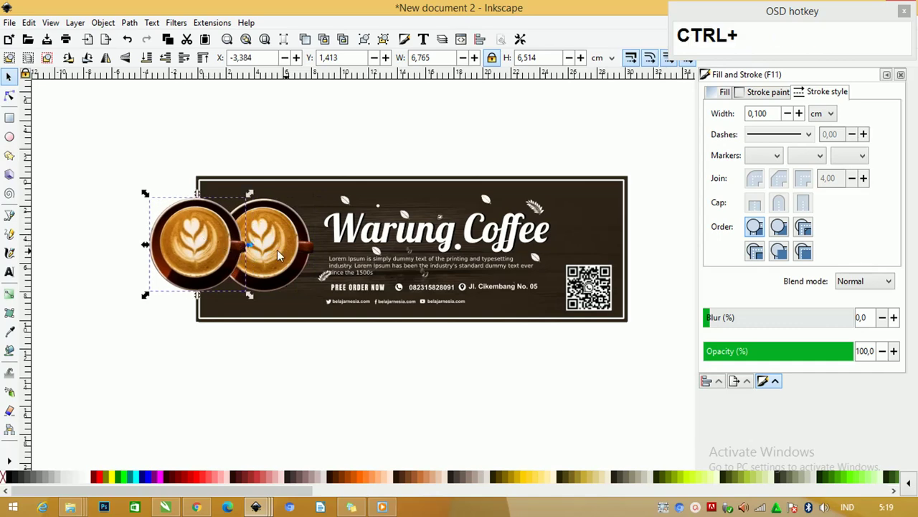
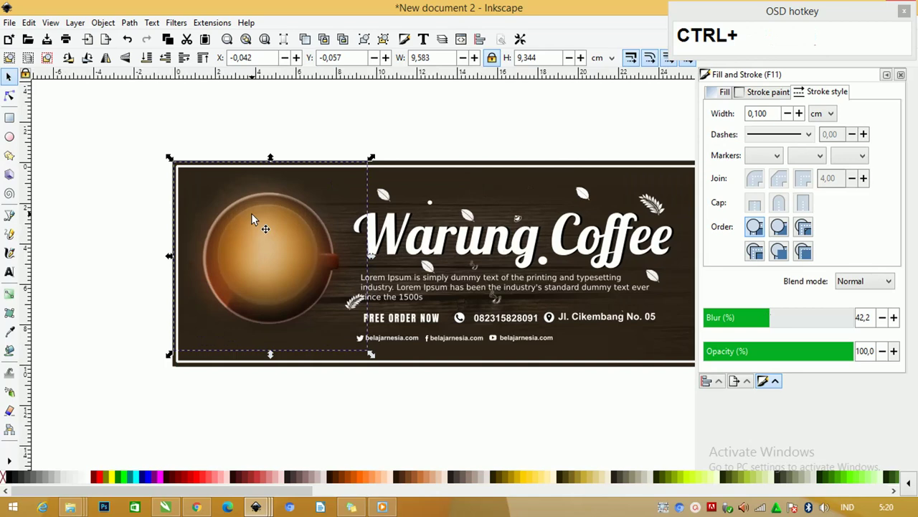
key("ctrl+Page_Down")
key("ctrl+Page_Down")
key("ctrl+Page_Down")
key("ctrl+Page_Down")
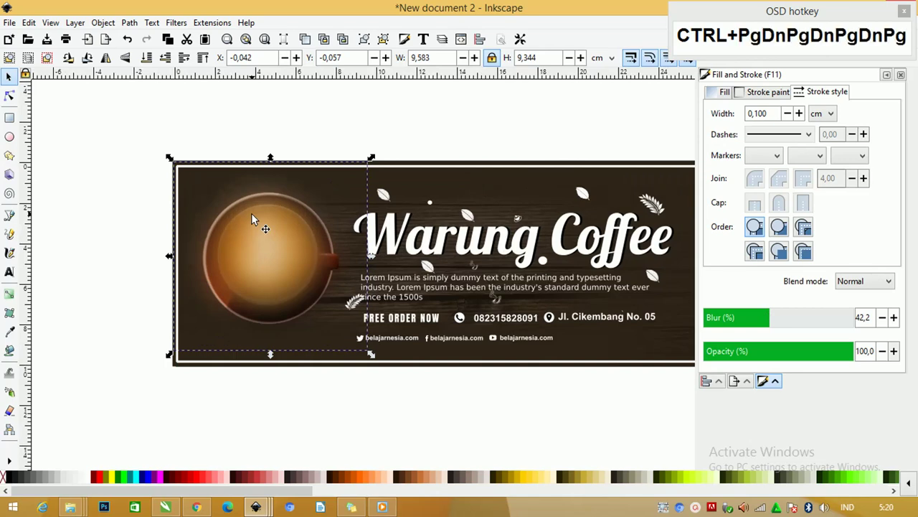
key("ctrl+Page_Down")
key("ctrl+Page_Down")
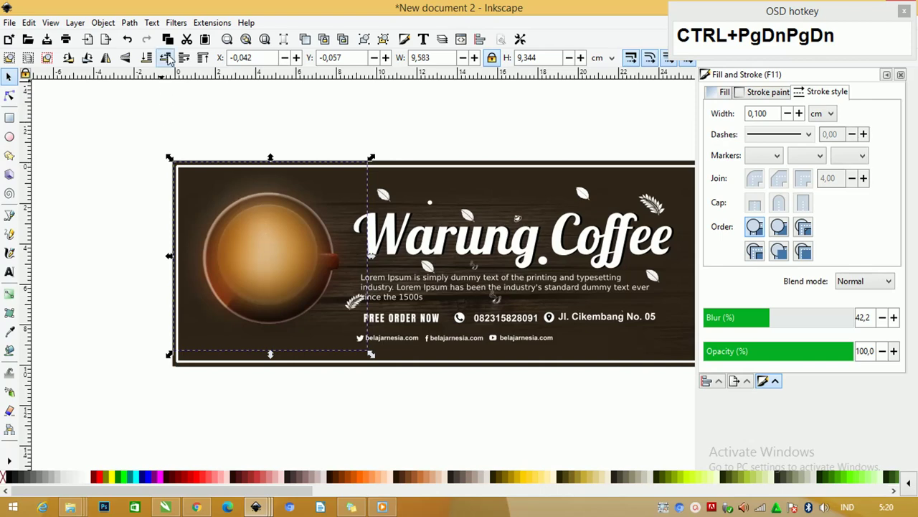
Nudge the blurred shadow copy a few steps right and down behind the cup.
left_click_drag(174, 62, 194, 59)
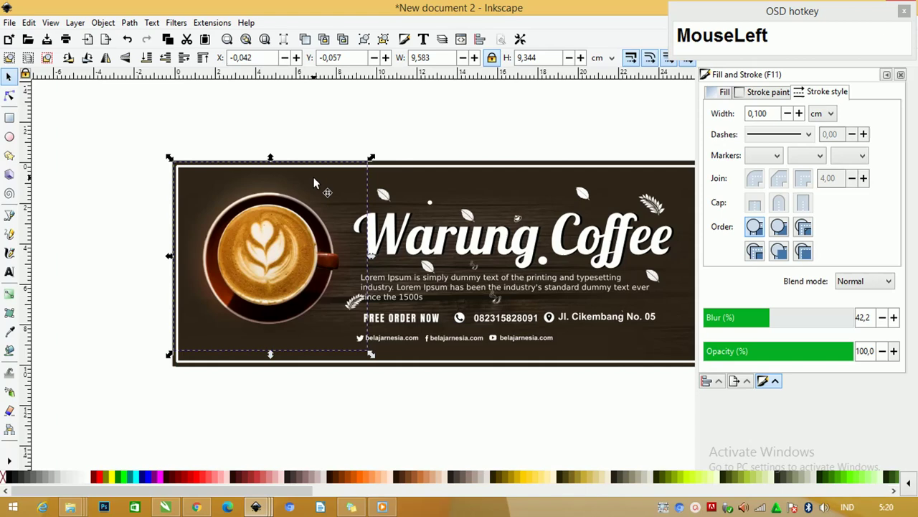
key("Right")
key("Right")
key("Right")
key("Down")
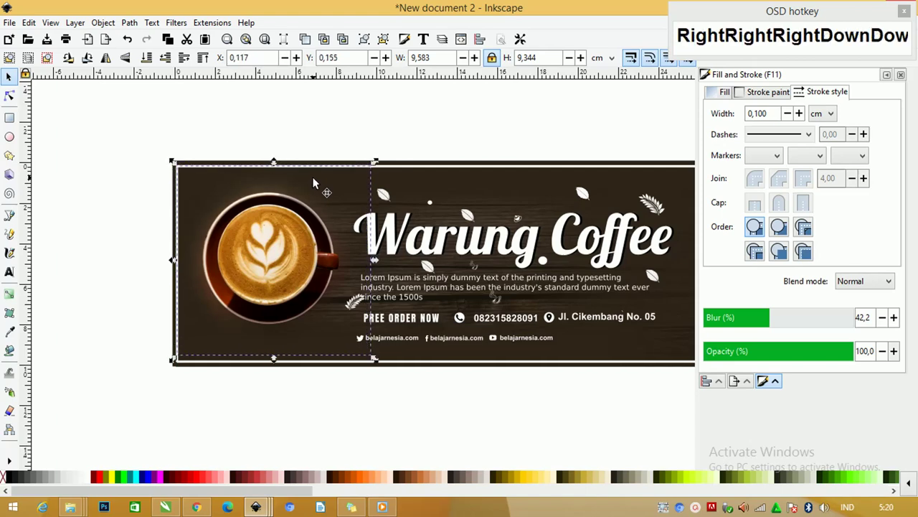
left_click(321, 92)
scroll("down", 3)
left_click(234, 193)
Undo the shadow nudges, move the blurred copy beside the banner, and duplicate the cup again.
key("ctrl+z")
key("ctrl+z")
key("ctrl+z")
type("zz")
left_click_drag(269, 209, 247, 217)
scroll("down", 3)
key("ctrl+d")
Place the dark blurred circle behind the cup and delete the leftover blurred cup copy beside the banner.
left_click(269, 216)
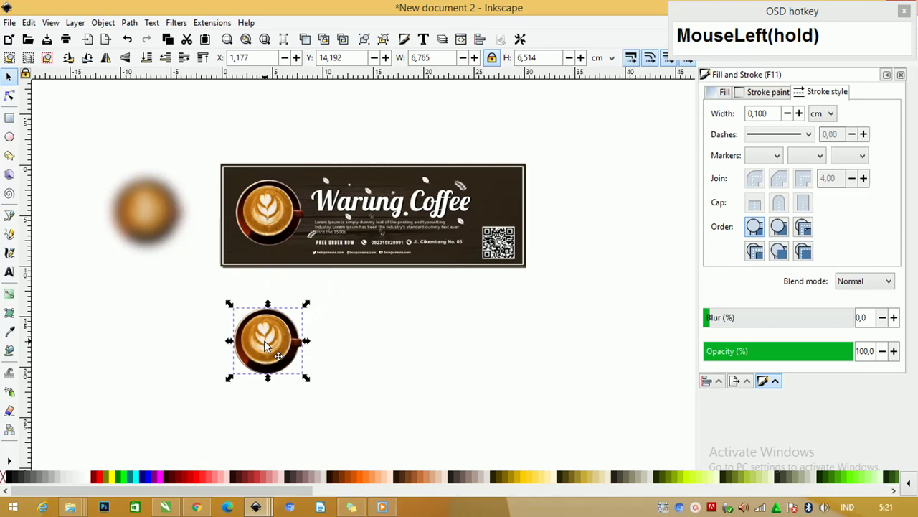
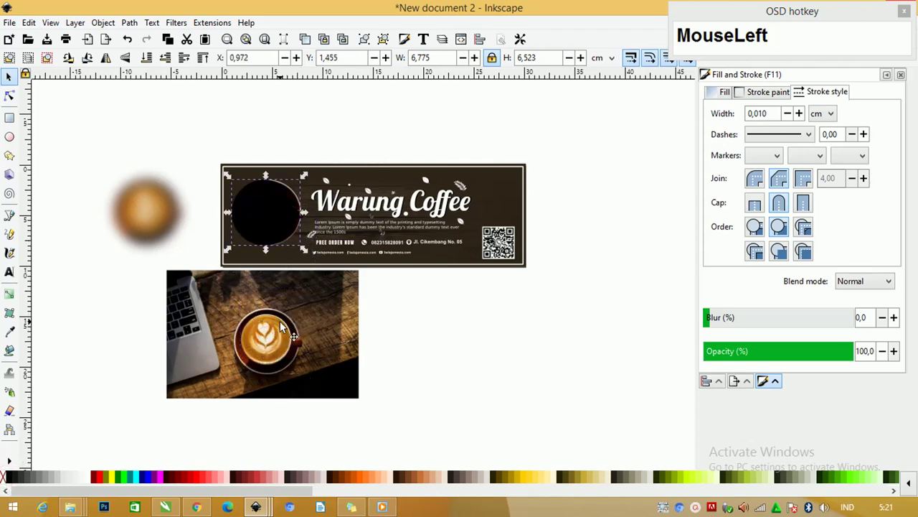
key("Delete")
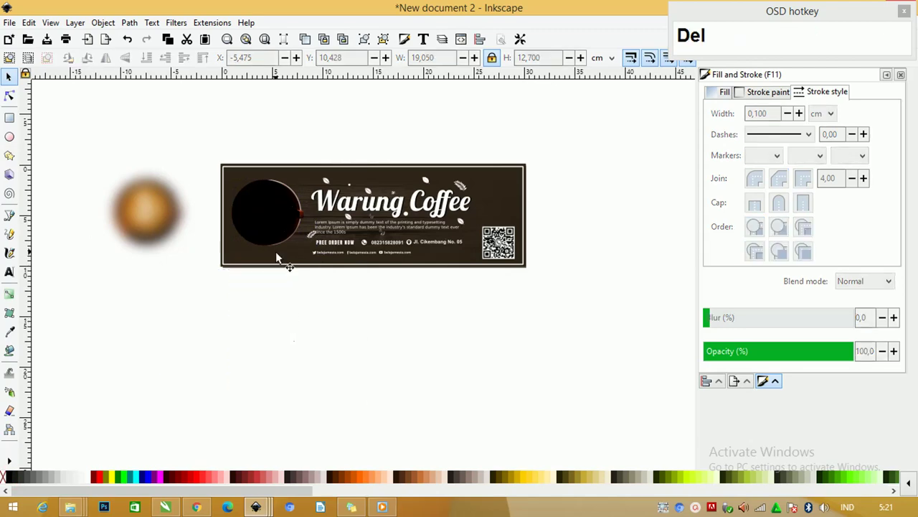
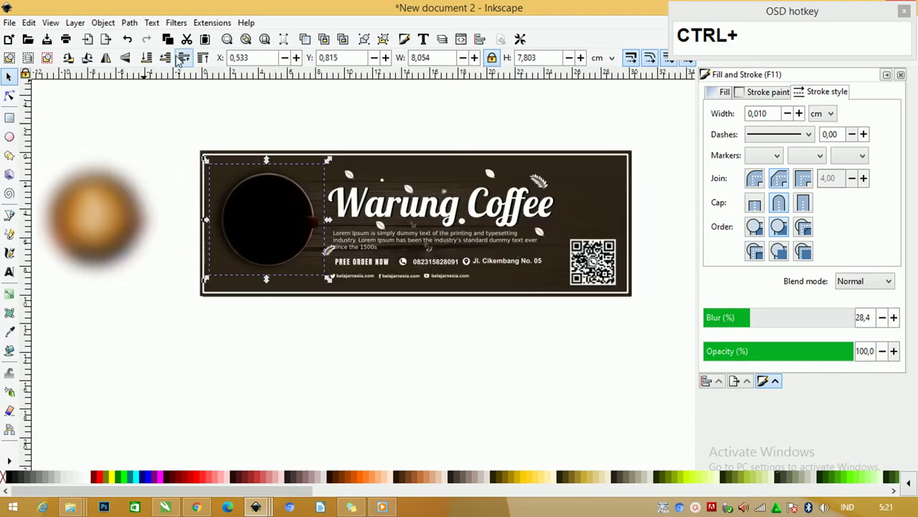
left_click(175, 56)
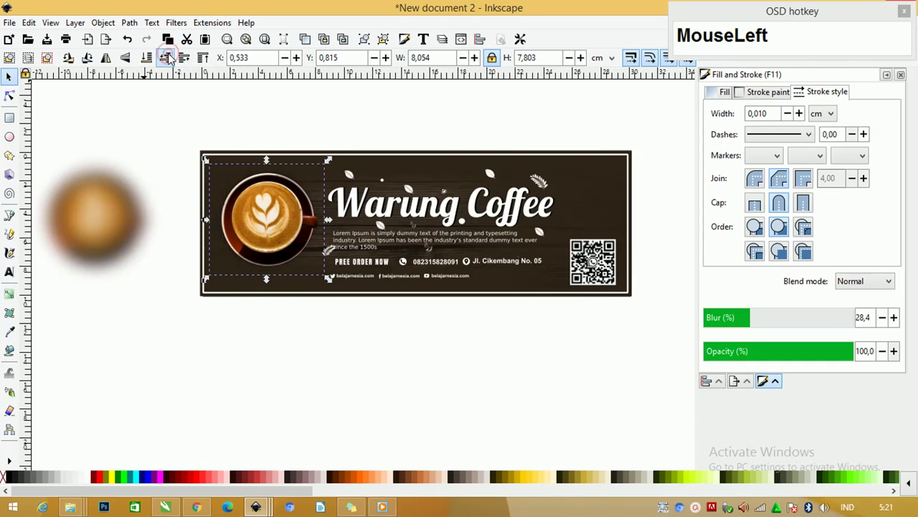
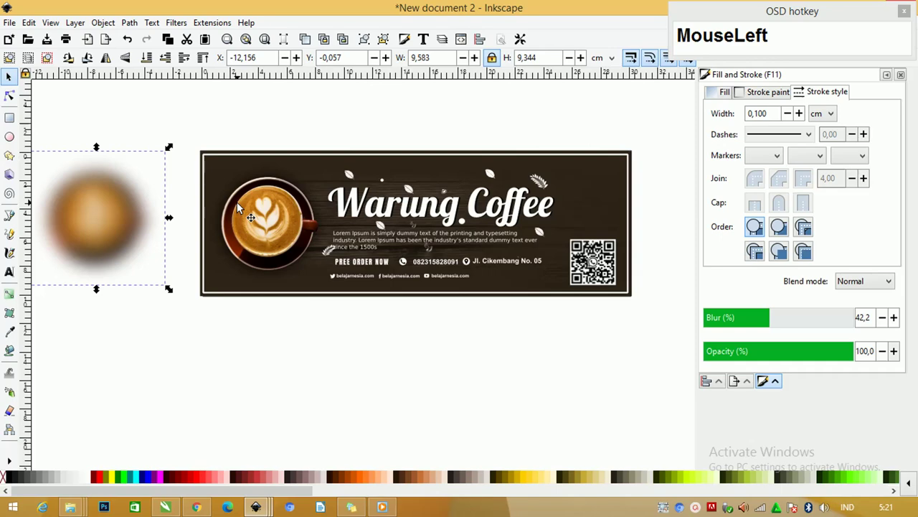
key("Delete")
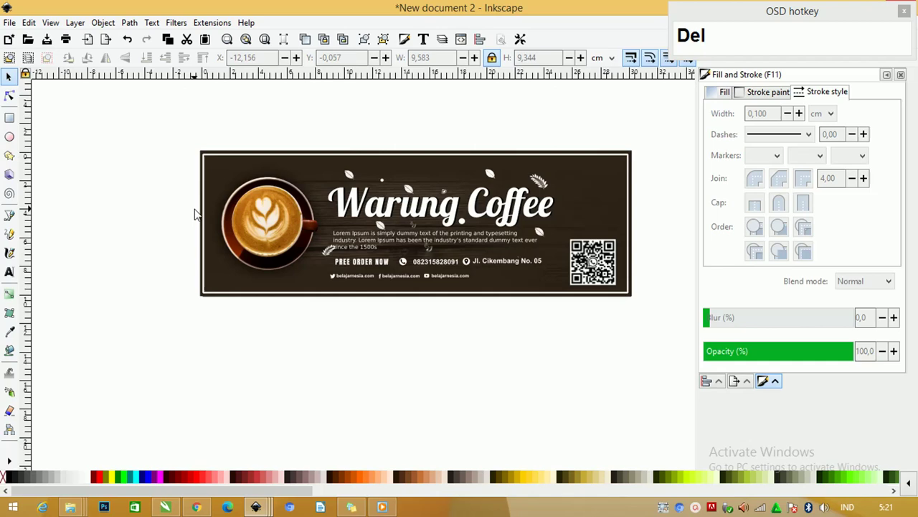